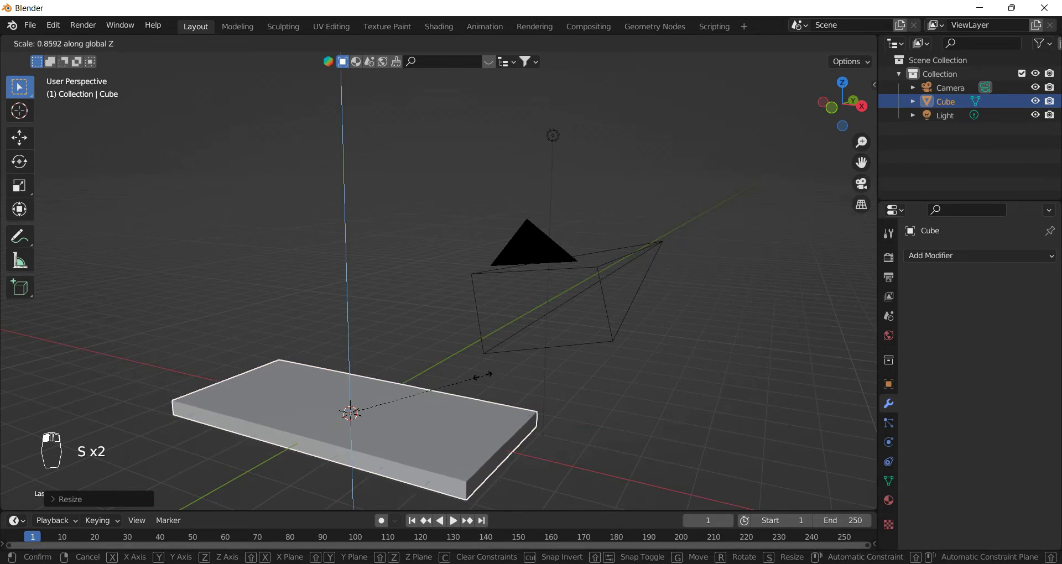
Step: Flatten the default cube along Z into a thin slab
left_click(430, 391)
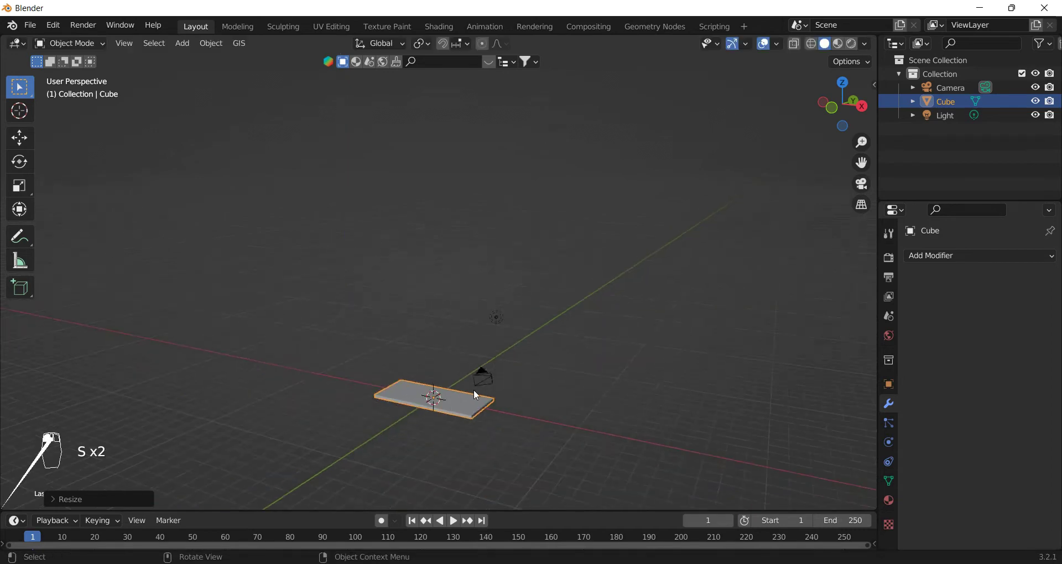
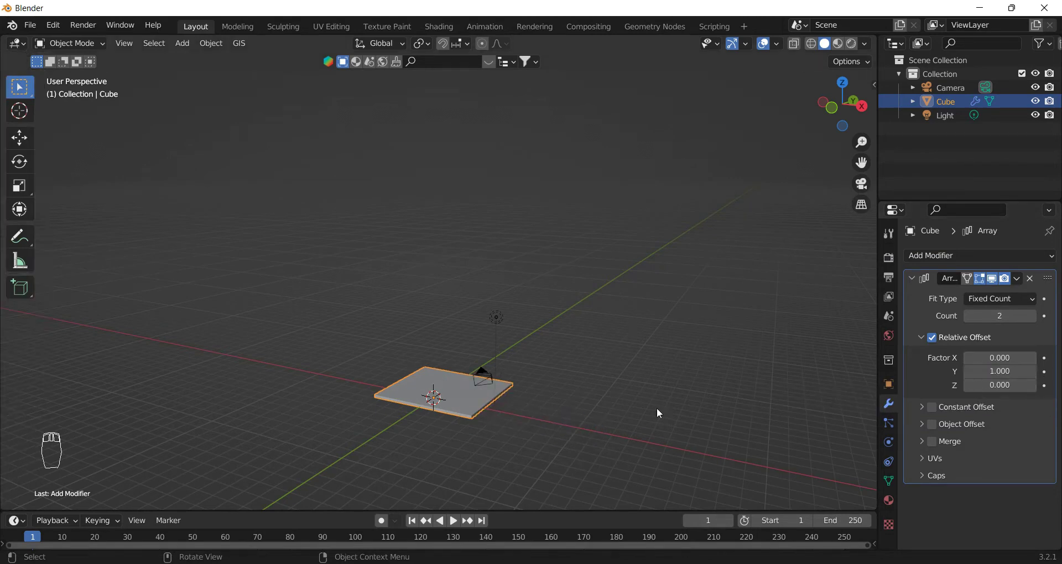
Step: Set the Array relative offset to 0.8 in Y and 3.4 in Z so each copy steps up
left_click_drag(600, 411, 1037, 389)
left_click(1037, 389)
left_click(1037, 389)
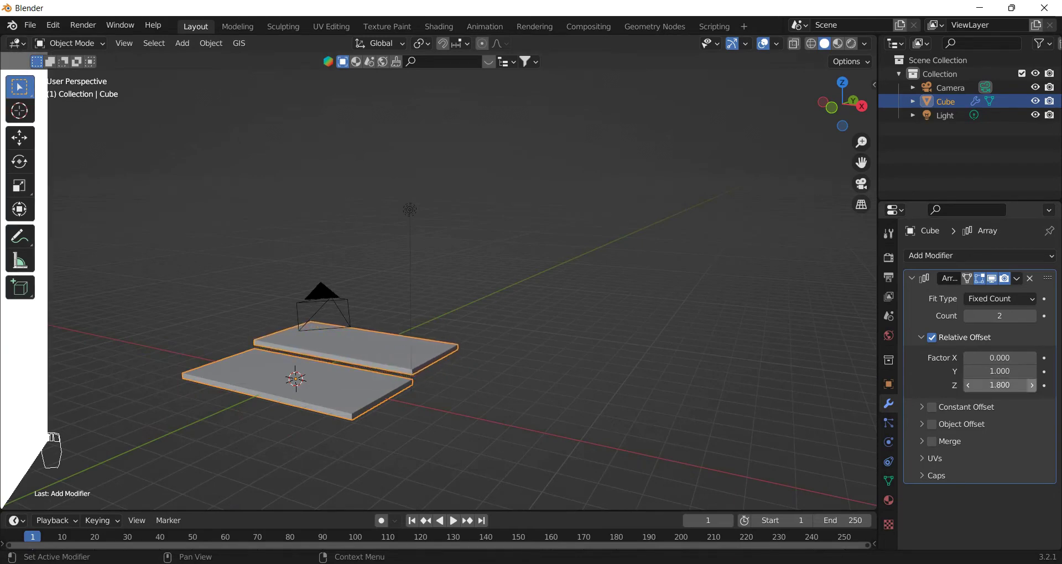
left_click(433, 356)
key("KP_3")
left_click_drag(134, 222, 973, 378)
double_click(973, 377)
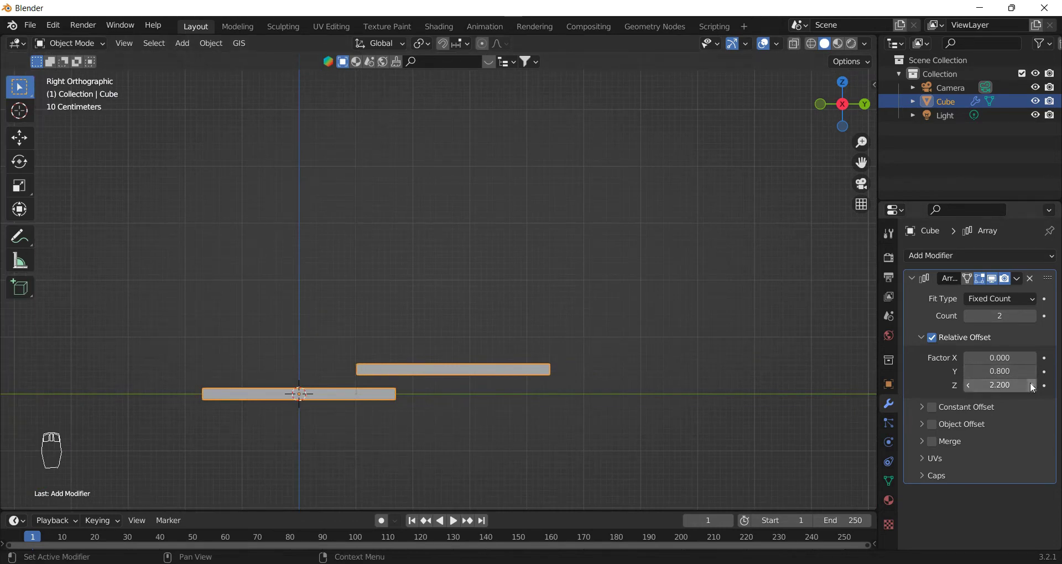
left_click(1036, 388)
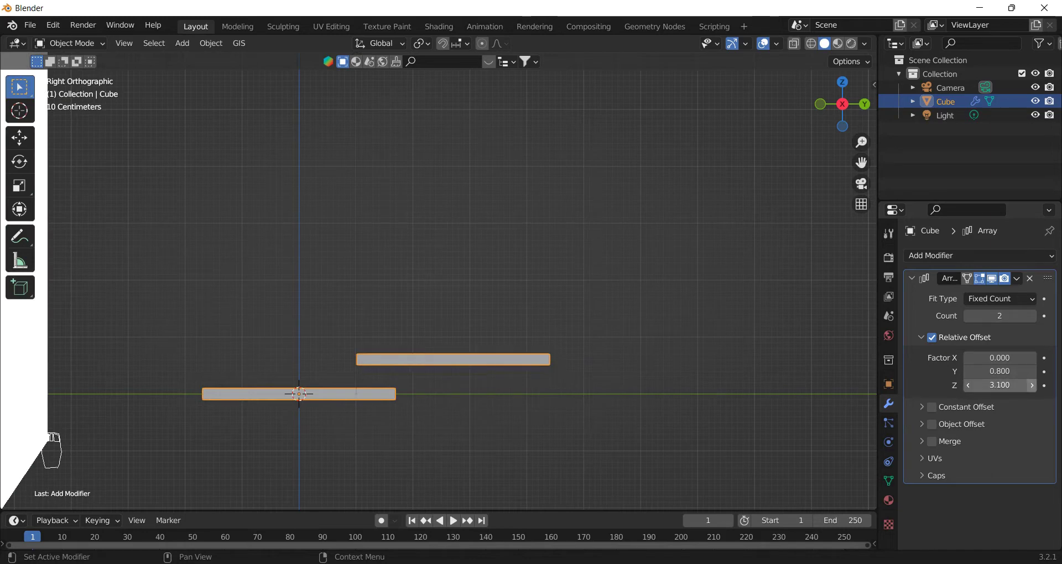
middle_click(487, 337)
left_click(500, 370)
left_click_drag(564, 370, 887, 384)
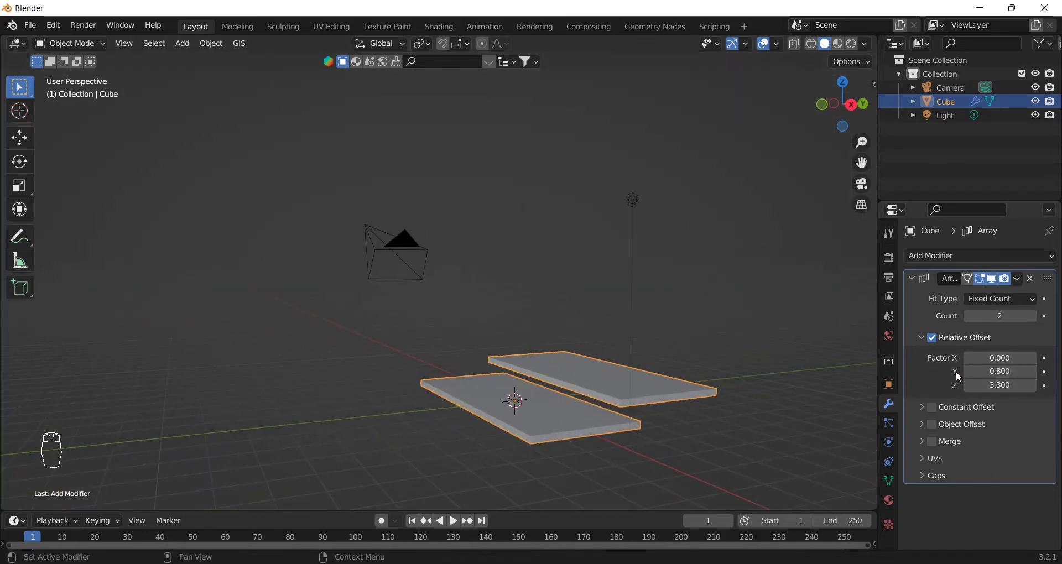
Step: Raise the Array count to 14 to build the full staircase
left_click(1034, 389)
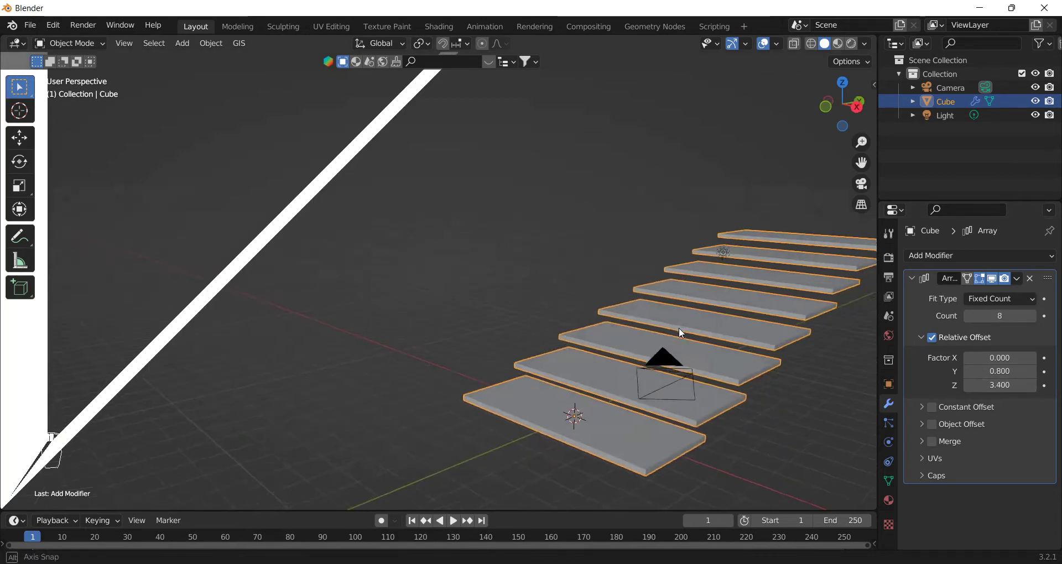
left_click(753, 287)
left_click_drag(1004, 332, 1037, 325)
left_click(1036, 324)
left_click(1037, 324)
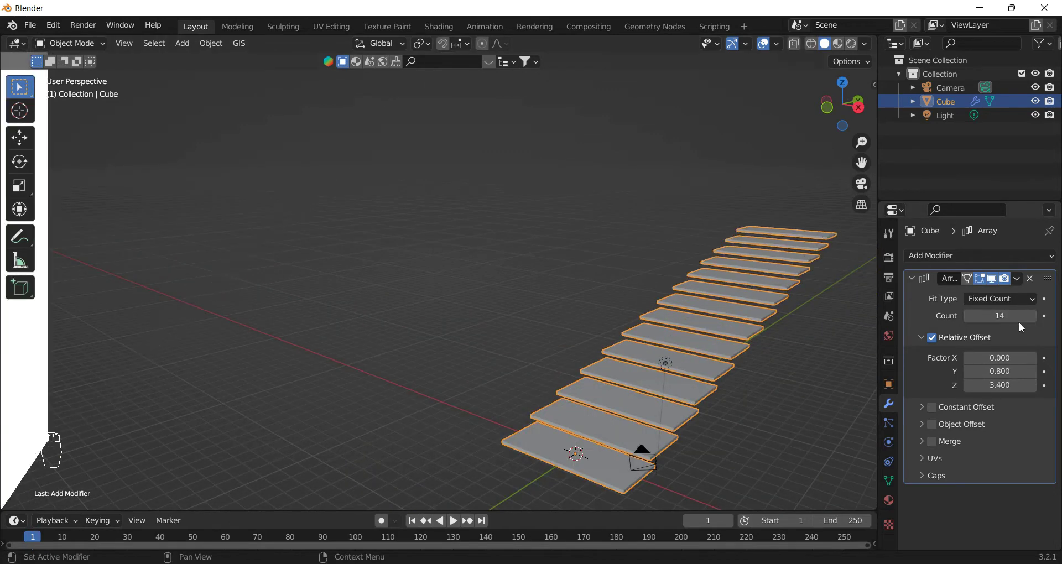
middle_click(738, 357)
left_click(739, 358)
middle_click(757, 329)
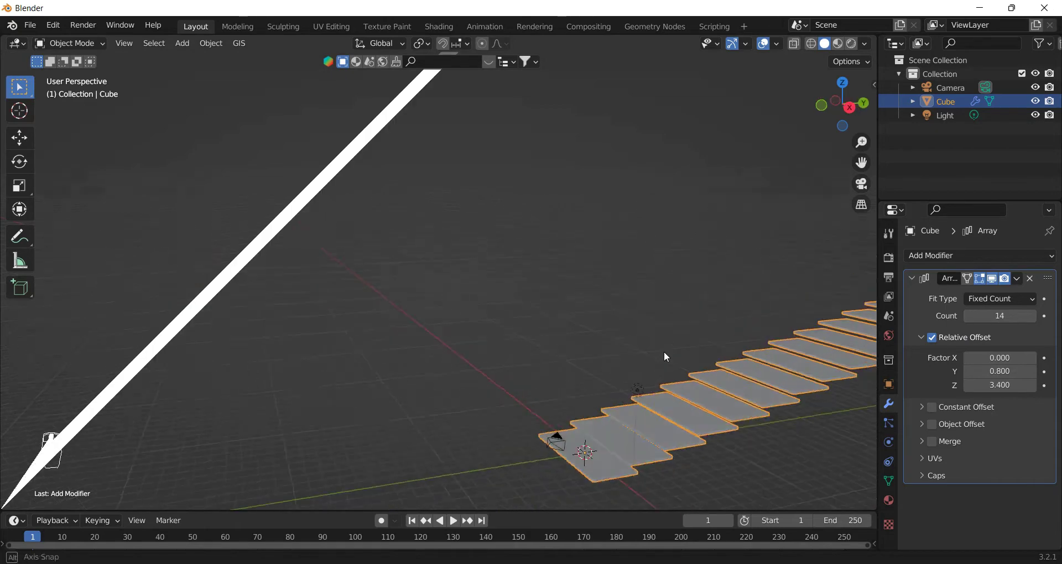
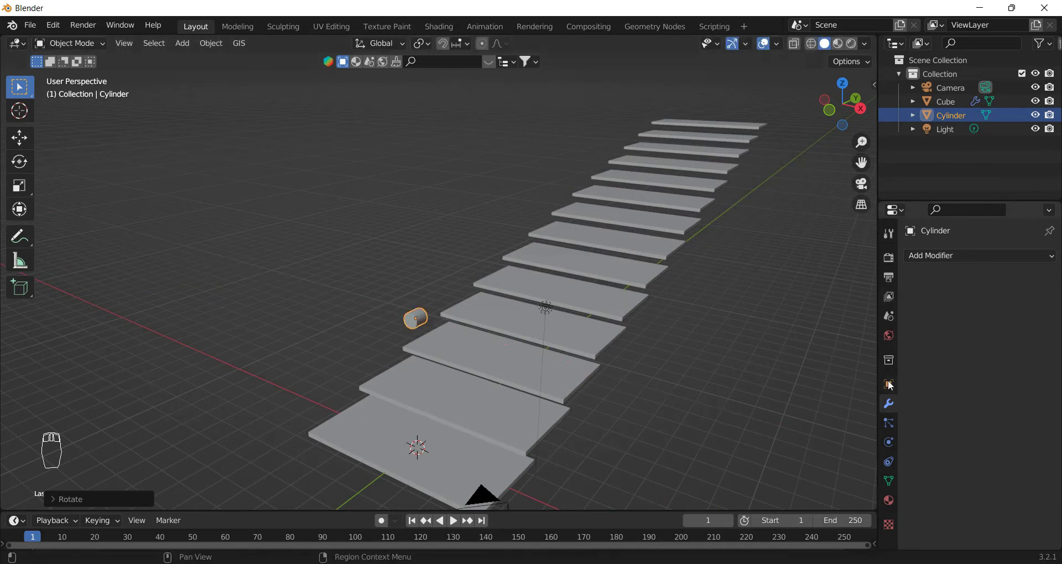
Step: Move the small cylinder 3.34 m along X above the stairs and tilt it 113° around X
left_click(888, 384)
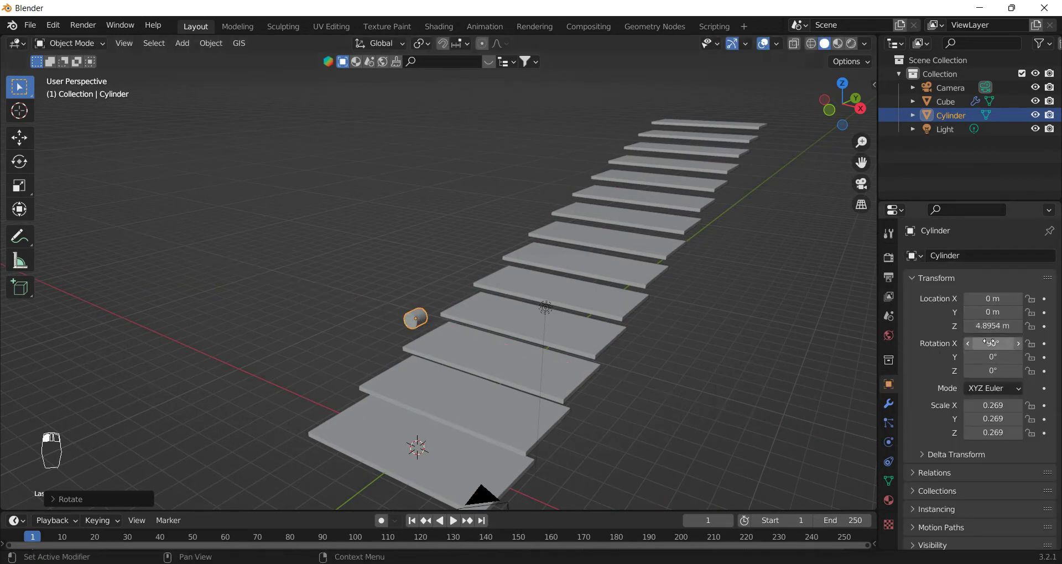
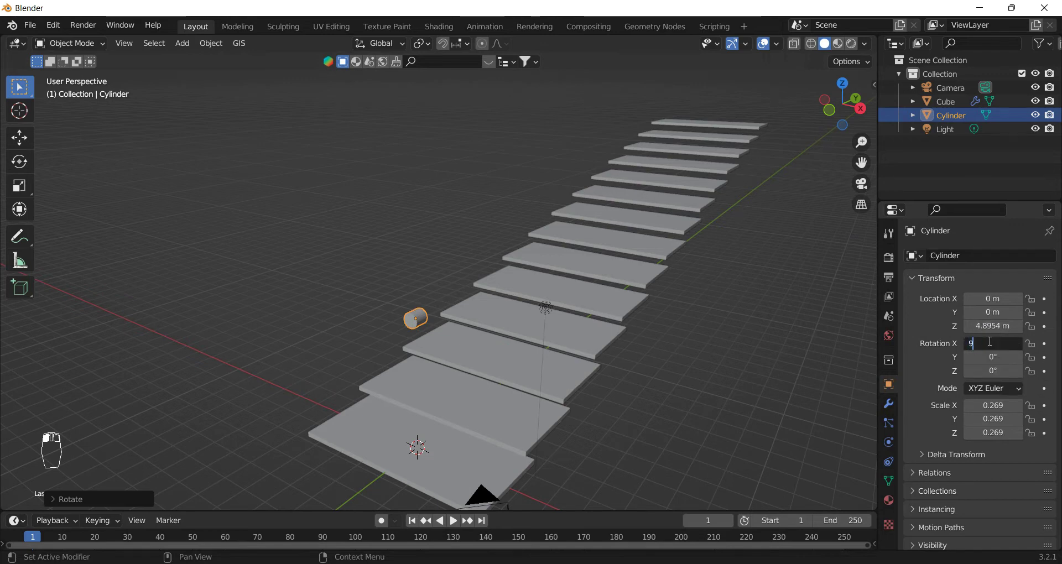
key("KP_1")
left_click_drag(603, 220, 647, 271)
key("g")
left_click(659, 279)
key("KP_3")
key("r")
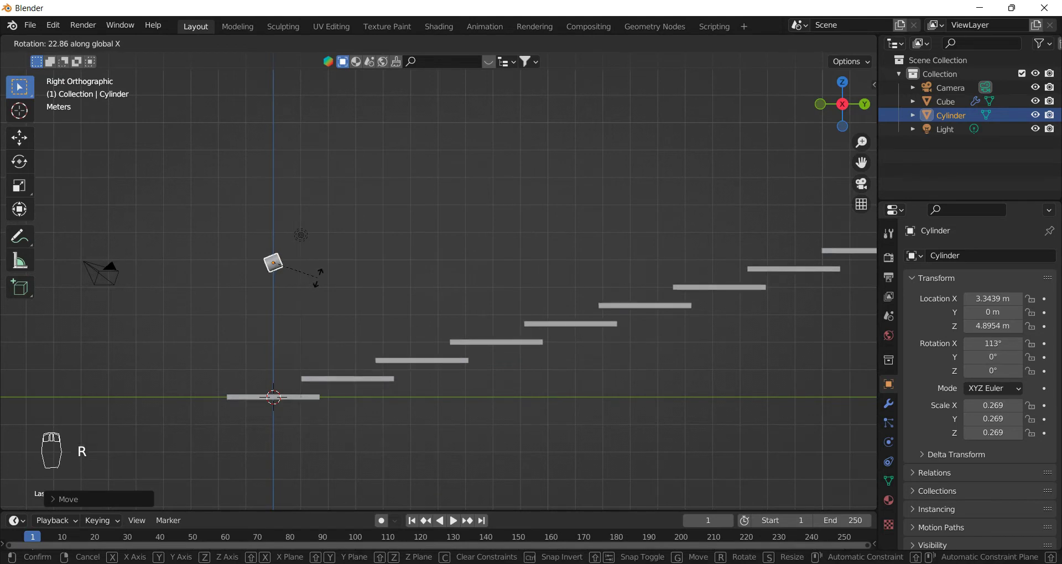
left_click(321, 281)
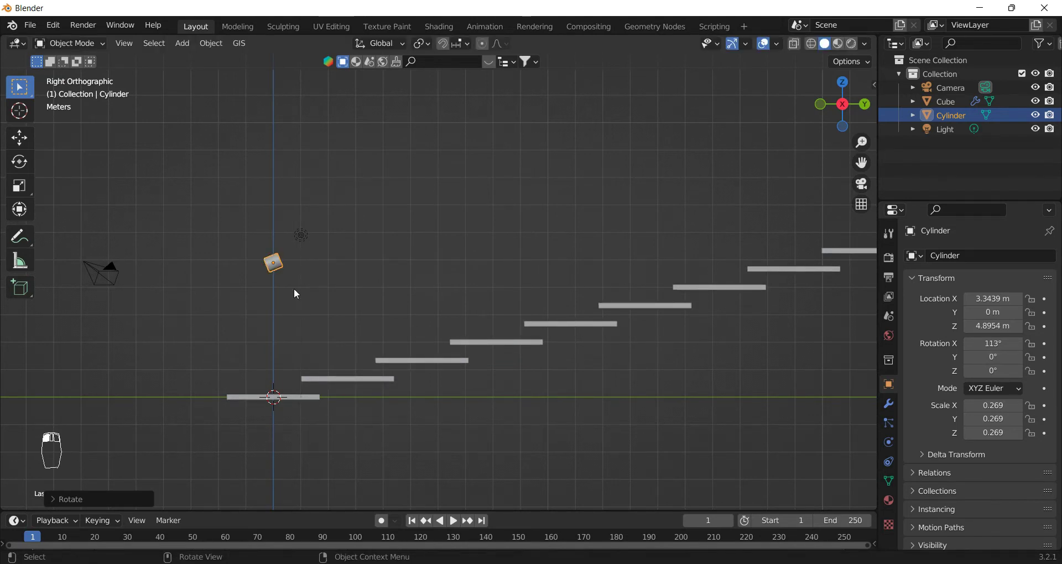
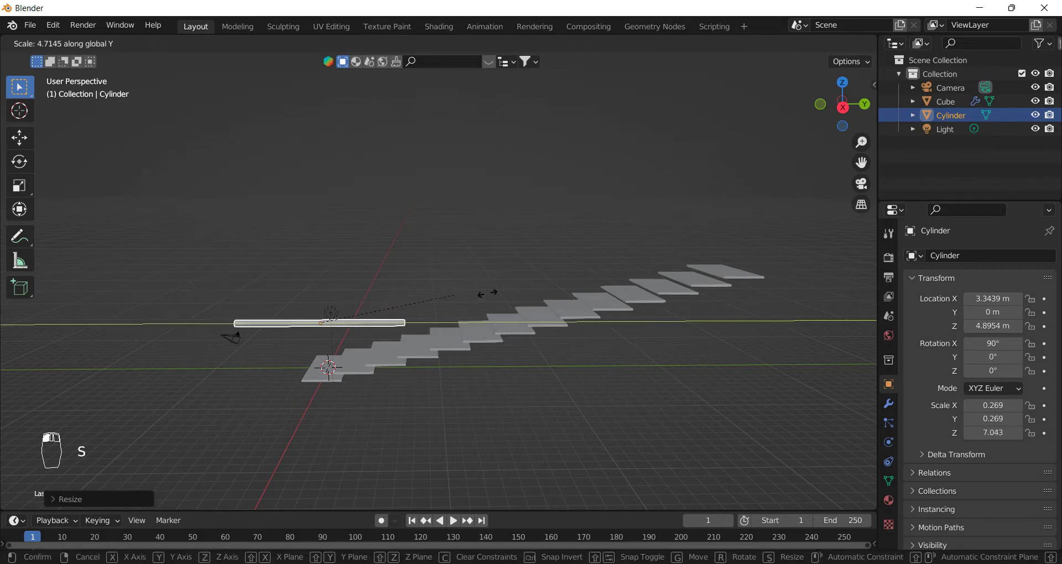
Step: Stretch the cylinder into a long thin rail, tilt it 105° on X and raise it beside the steps
left_click(683, 286)
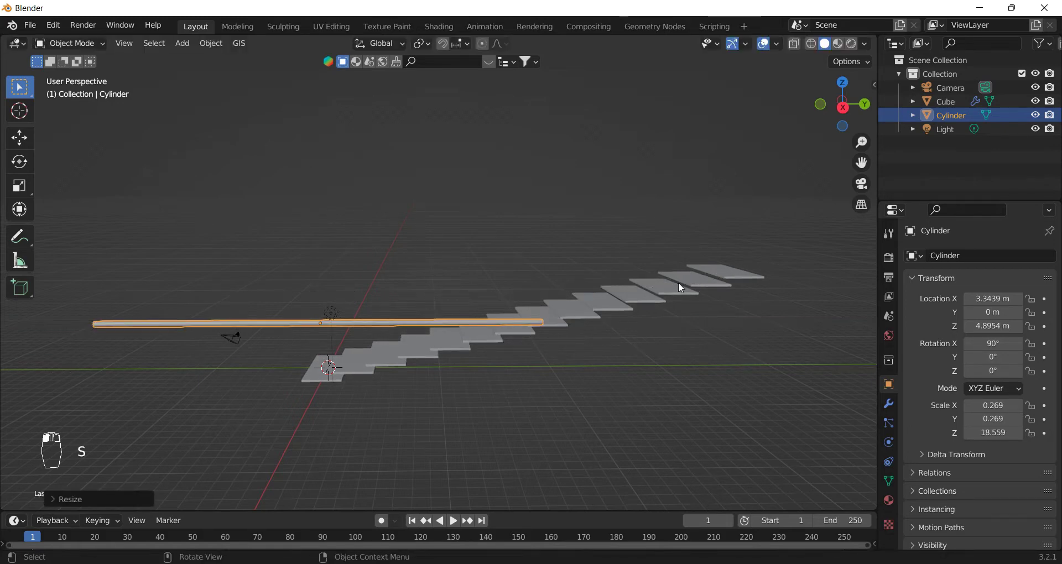
key("r")
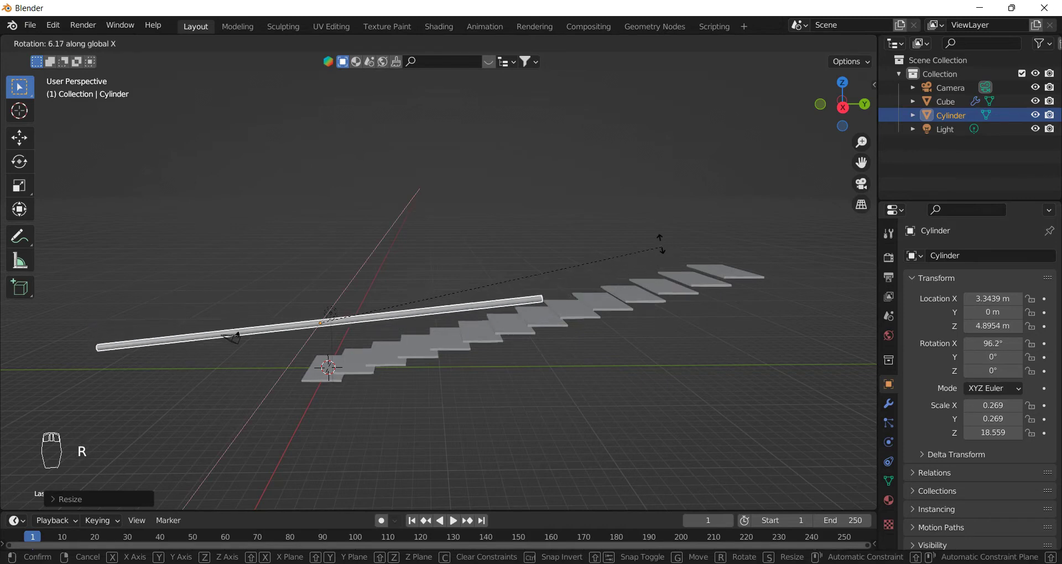
left_click(611, 205)
key("g")
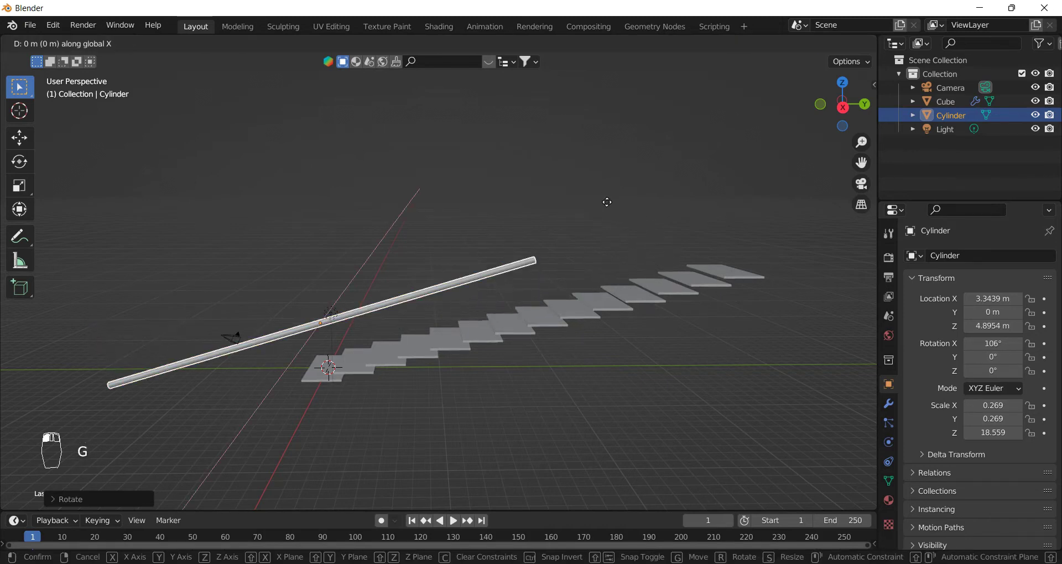
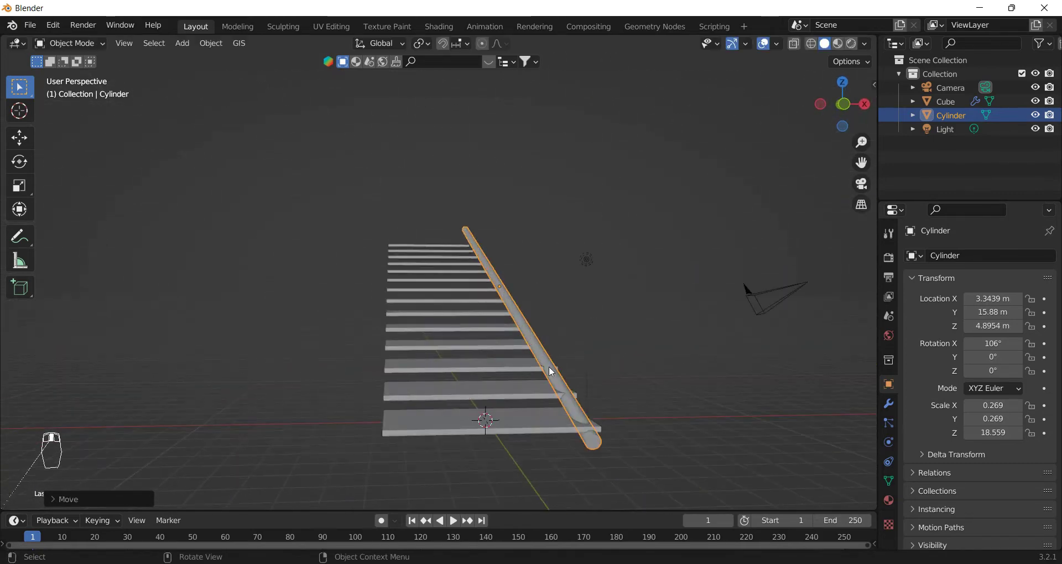
key("g")
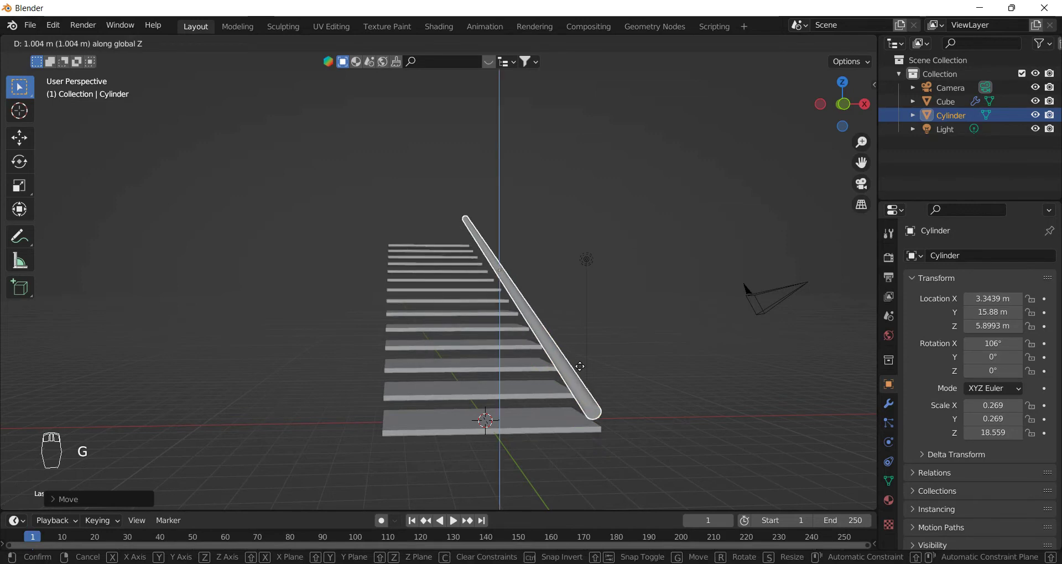
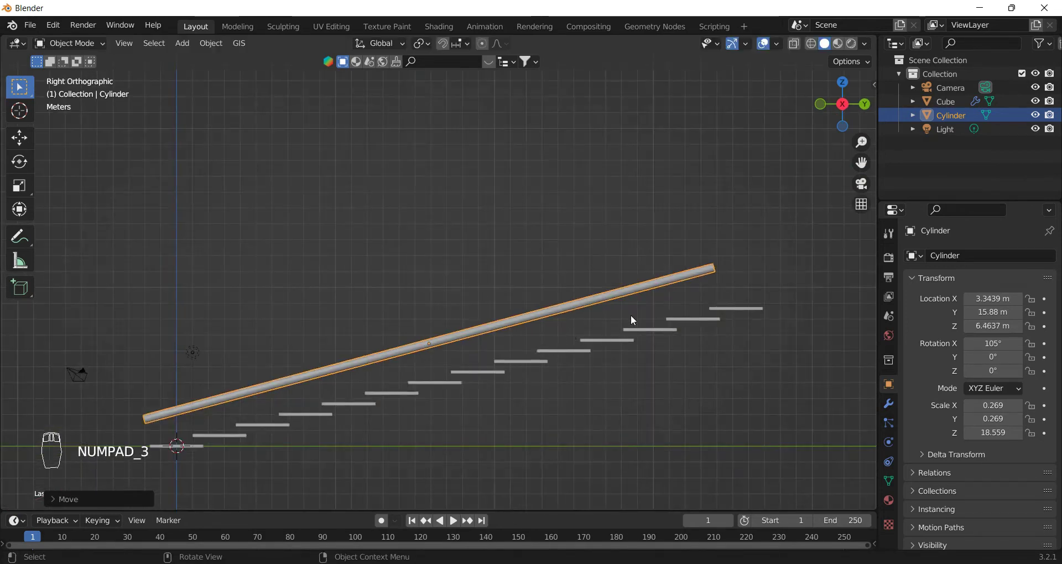
Step: Adjust the rail's slope to match the stairs and settle its handrail position
key("r")
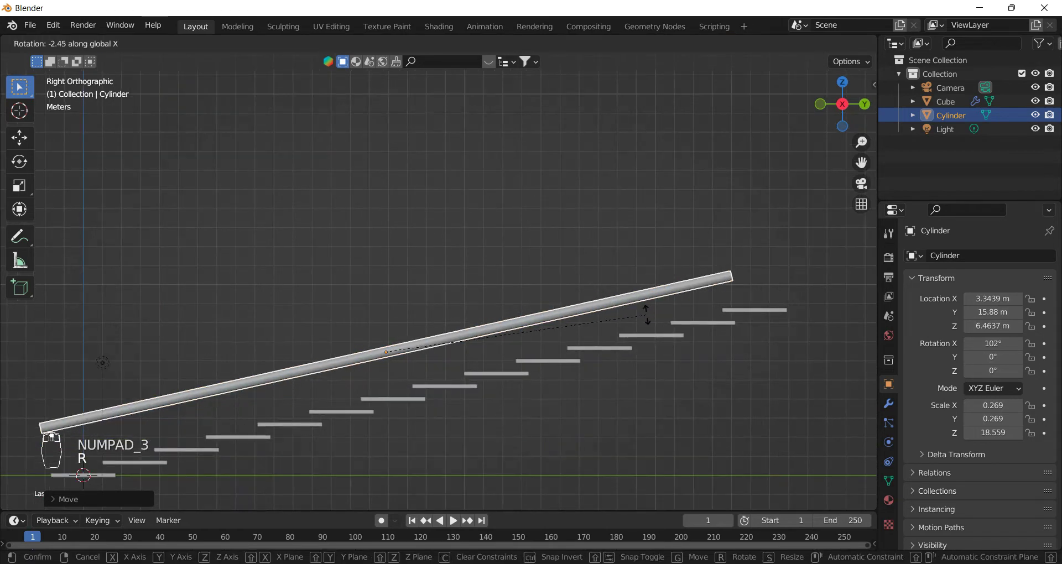
left_click(654, 306)
key("g")
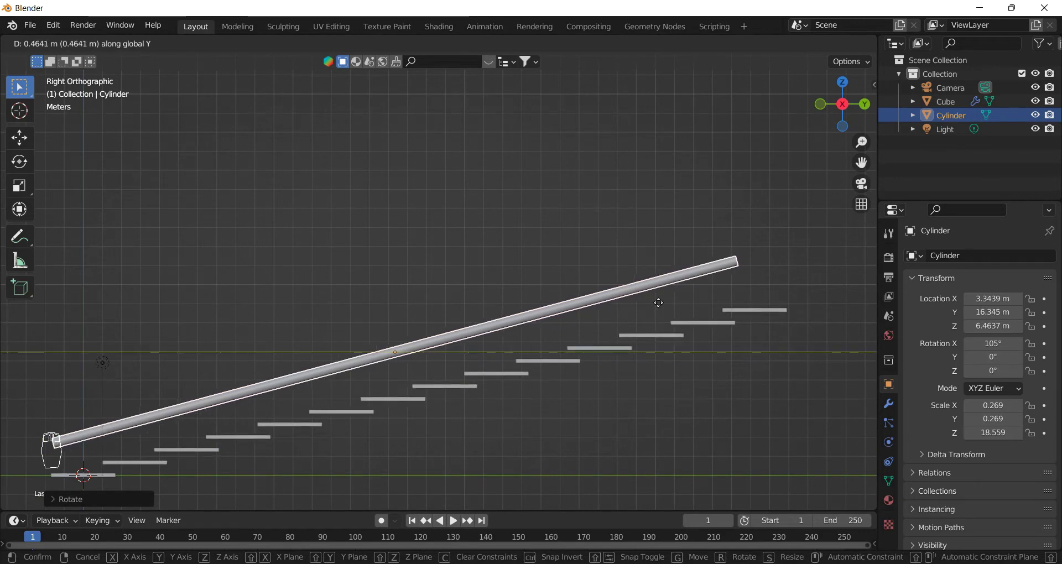
left_click(663, 306)
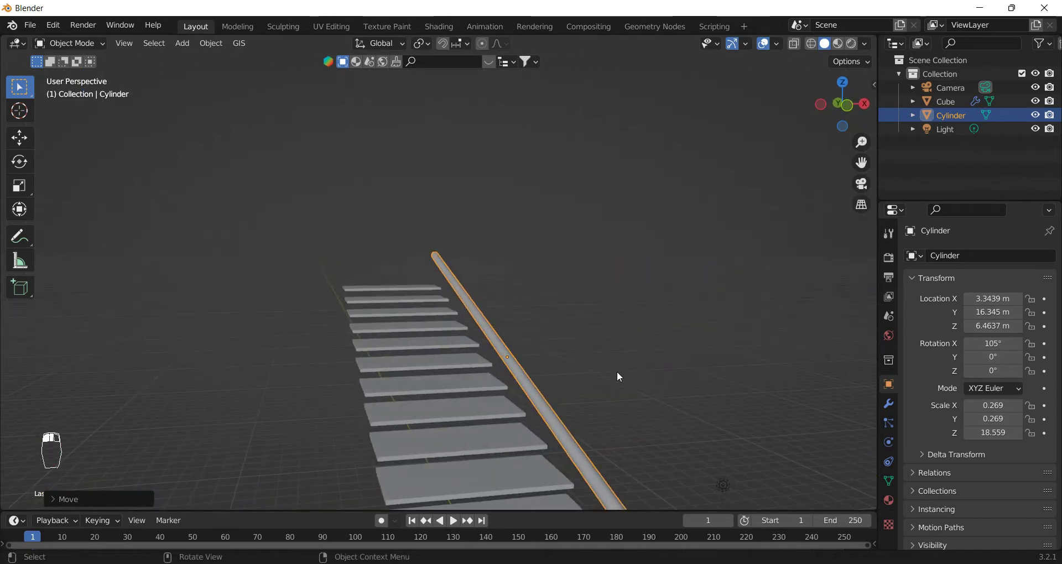
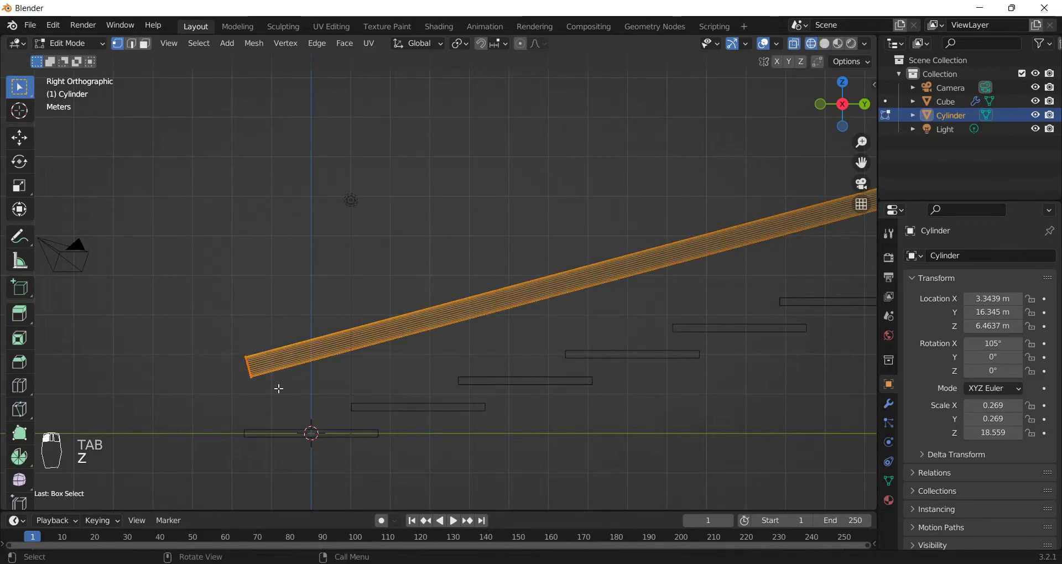
middle_click(286, 388)
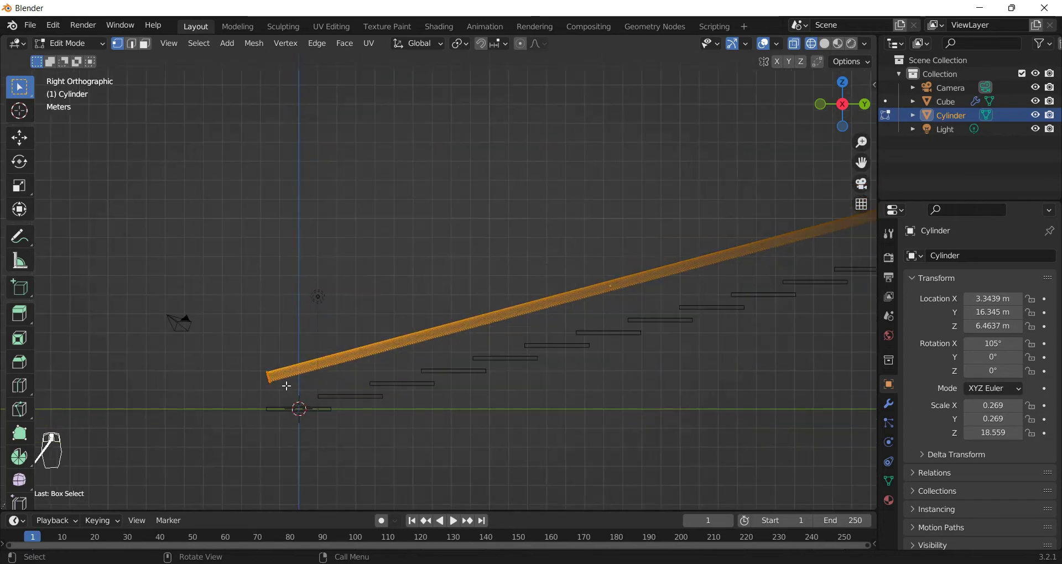
key("Tab")
key("z")
left_click_drag(440, 386, 486, 400)
left_click_drag(487, 400, 1042, 327)
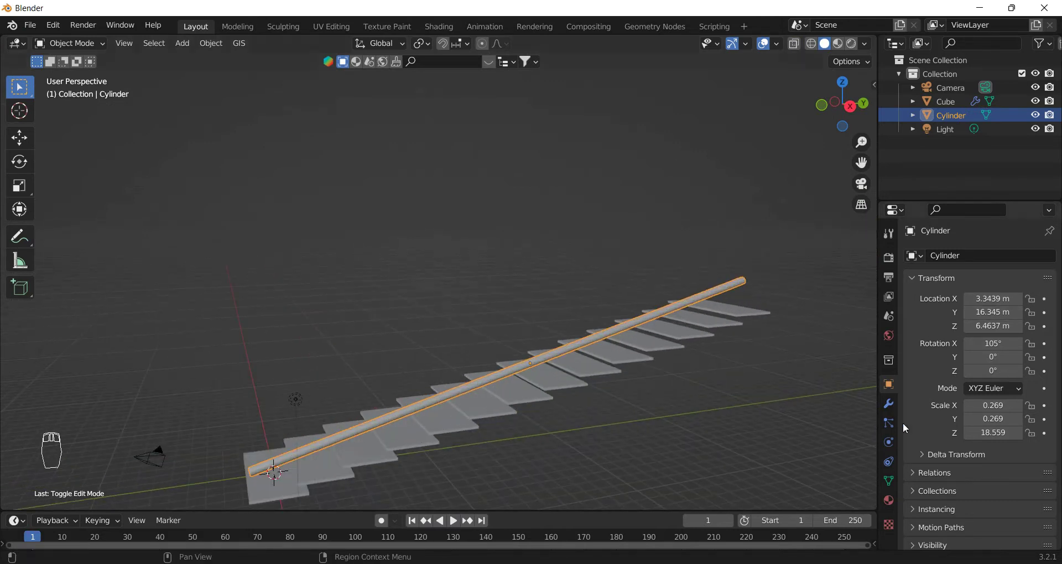
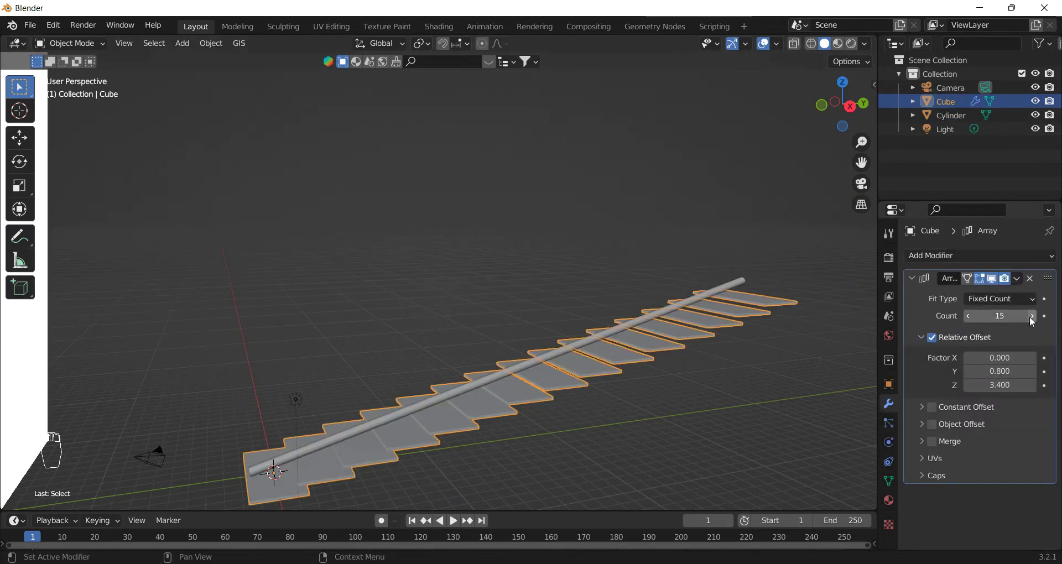
Step: Set the stair Array count to 15 and raise the handrail cylinder higher above the treads
left_click_drag(1006, 327, 421, 403)
key("g")
left_click(424, 408)
key("g")
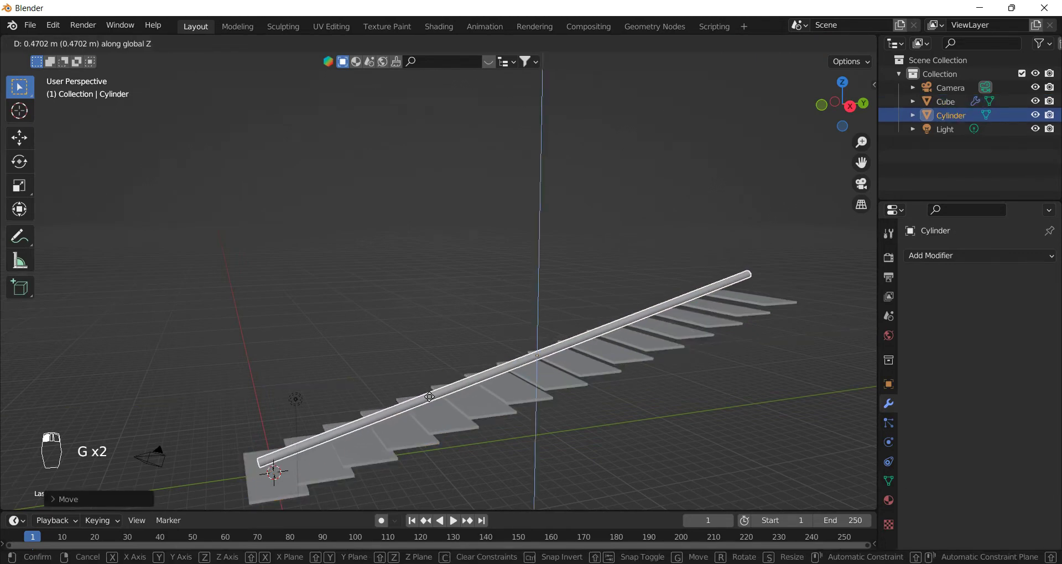
left_click_drag(434, 403, 440, 431)
left_click_drag(453, 445, 263, 398)
key("KP_3")
middle_click(263, 402)
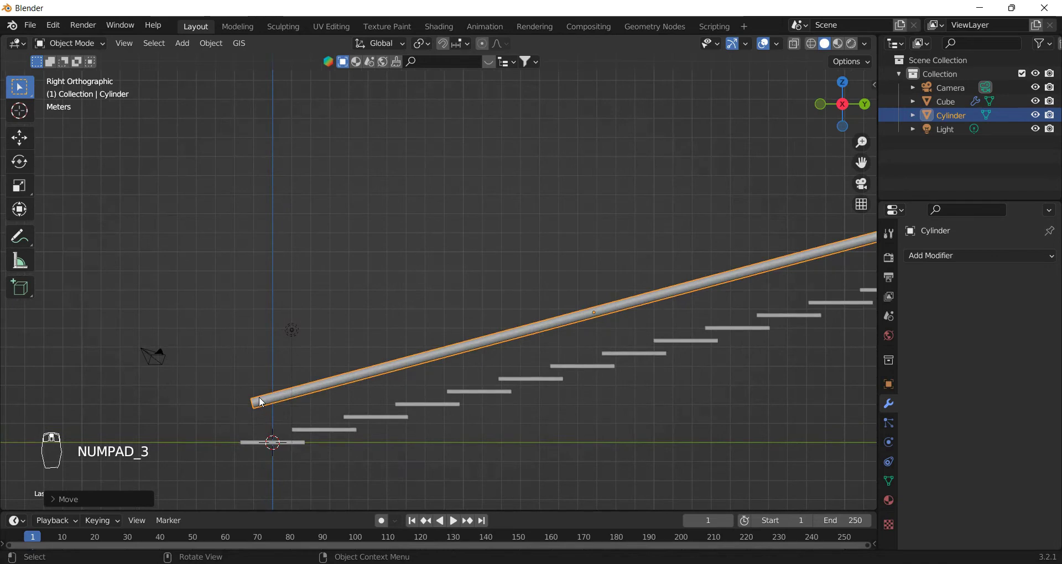
Step: Enter Edit Mode on the handrail with see-through shading, viewing its lower end closely
key("Tab")
key("z")
middle_click(252, 402)
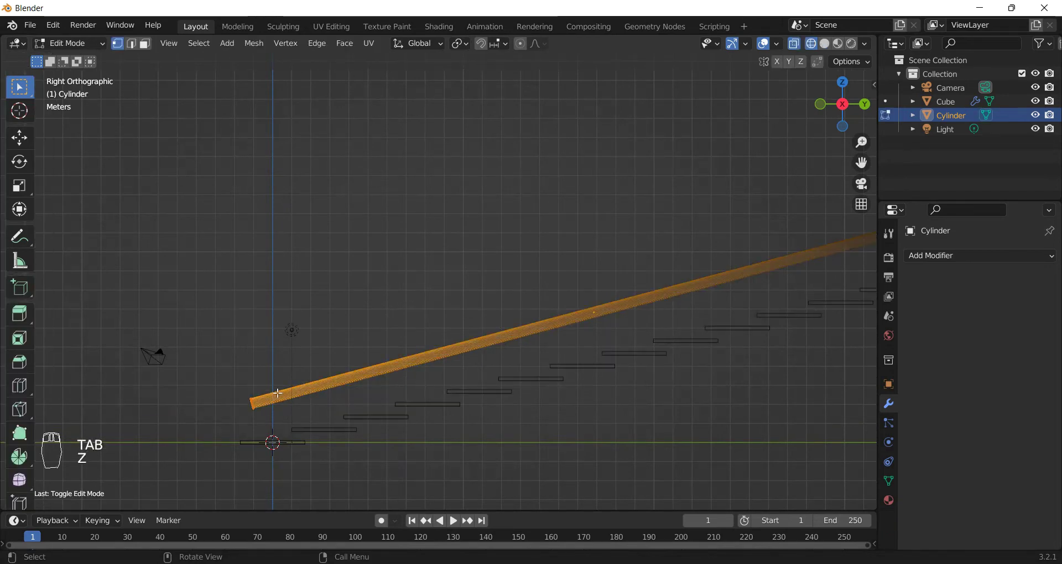
left_click(267, 396)
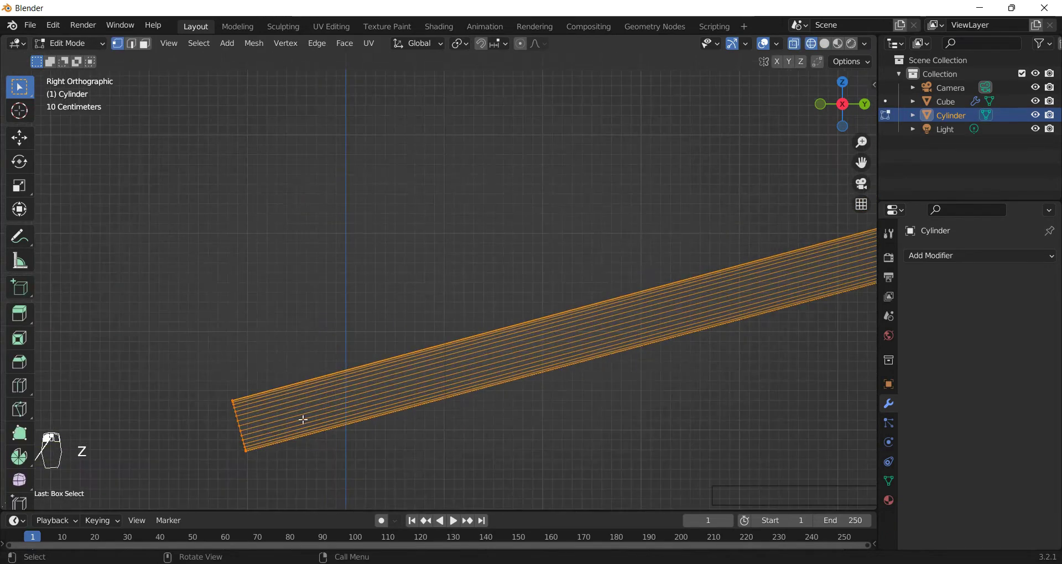
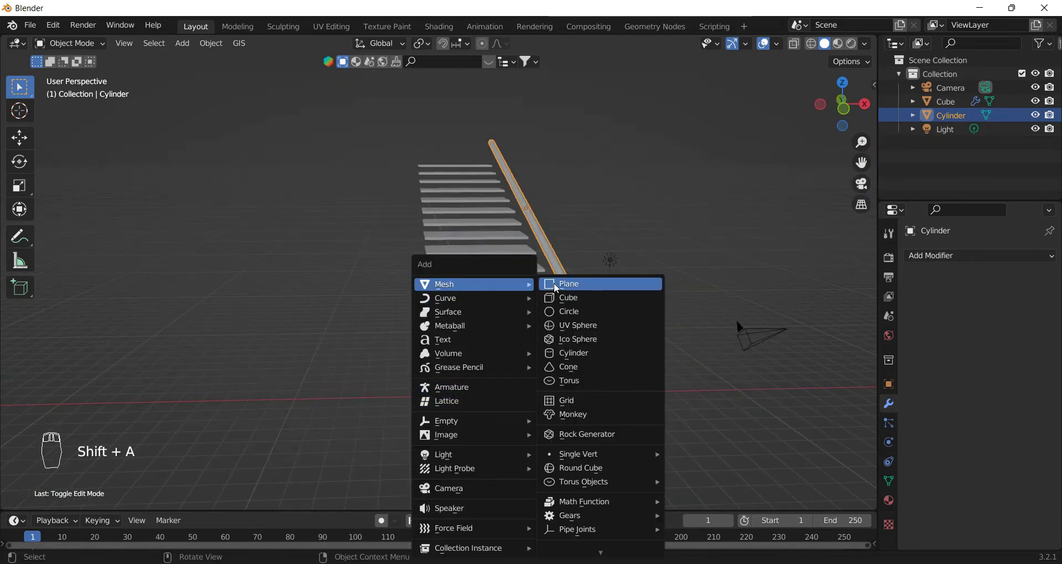
Step: Add a floor plane, drop it below the bottom step and scale it up
key("s")
left_click(616, 395)
left_click_drag(533, 378, 590, 409)
key("g")
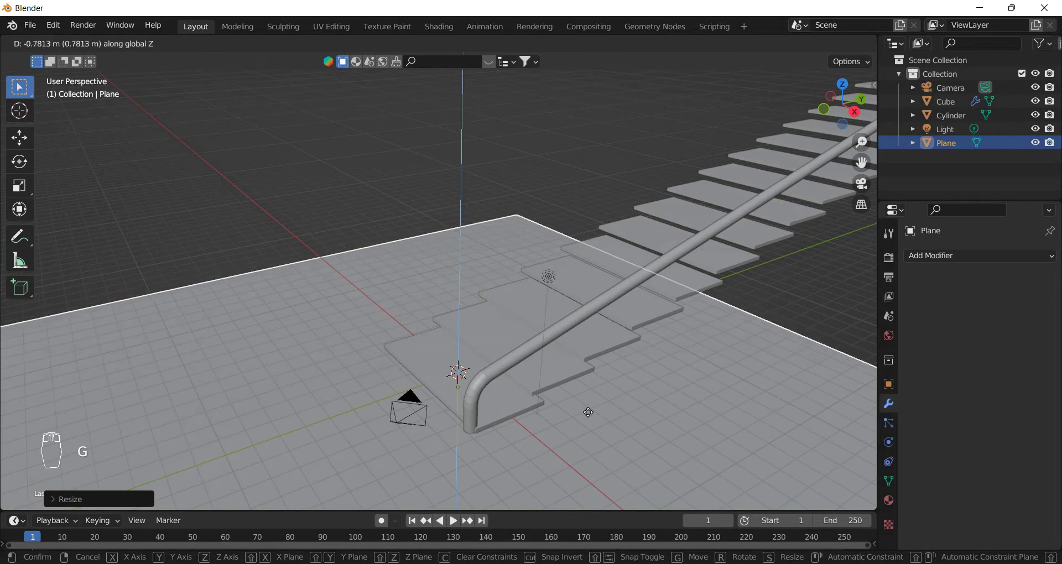
left_click(593, 405)
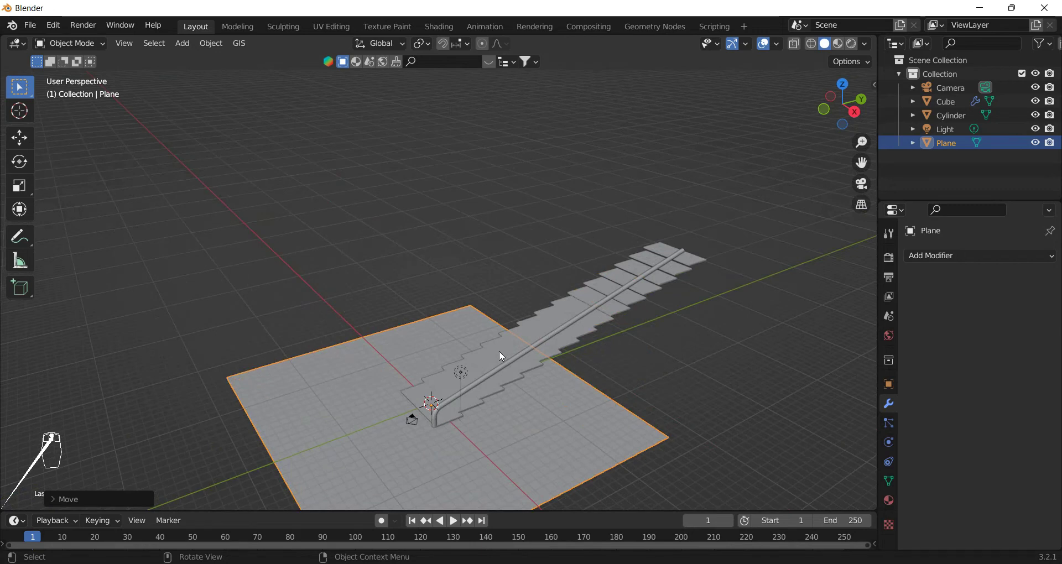
key("shift+a")
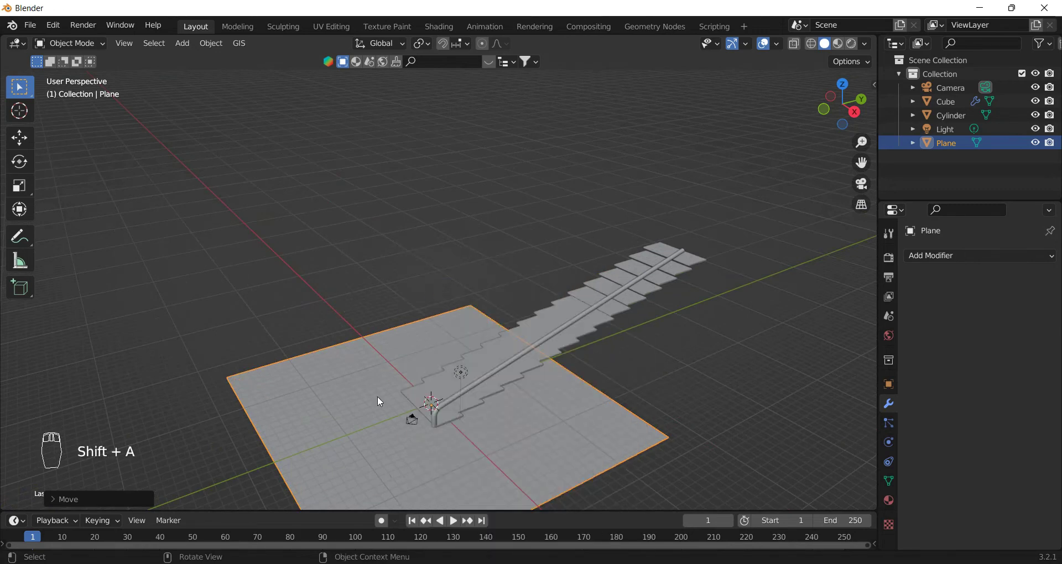
Step: Duplicate the floor plane and raise the copy to top-step height as an upper landing
key("shift+d")
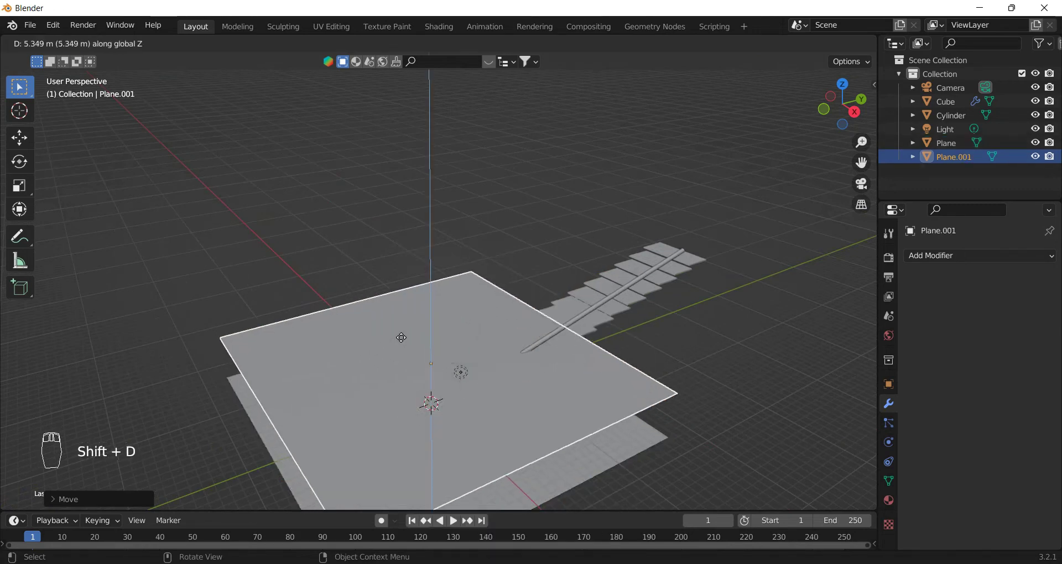
left_click(419, 290)
key("g")
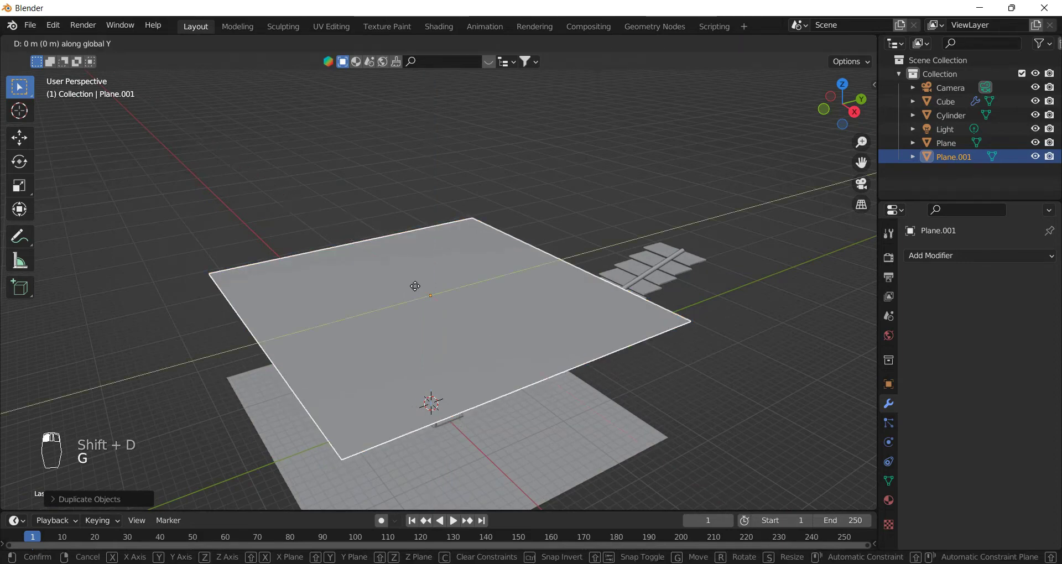
left_click(664, 253)
left_click_drag(725, 256, 758, 364)
key("KP_3")
key("g")
left_click(758, 364)
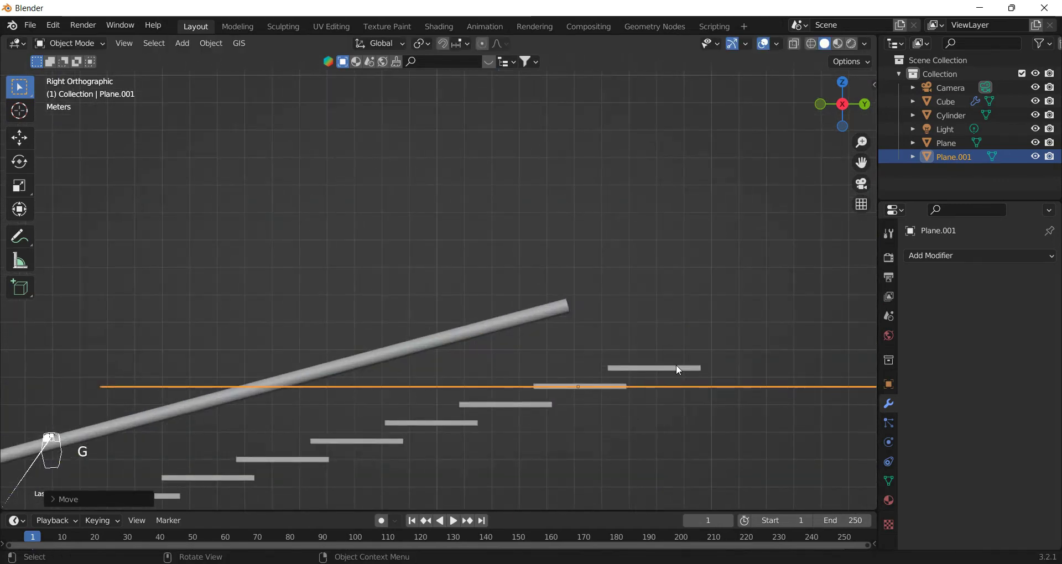
Step: Reduce the stair Array count to 14, then resize and slide the landing along Y
left_click(671, 371)
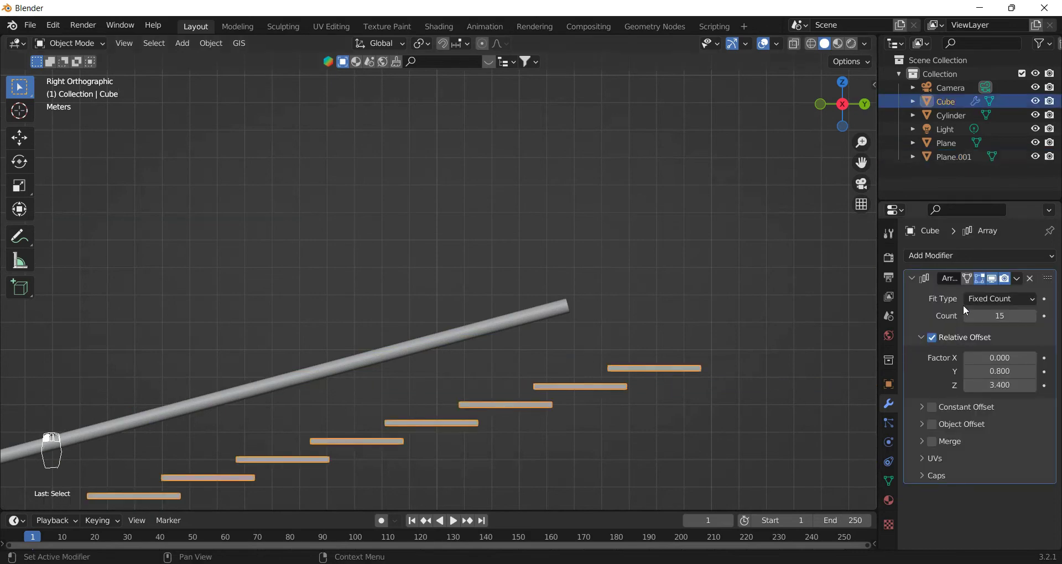
left_click(921, 357)
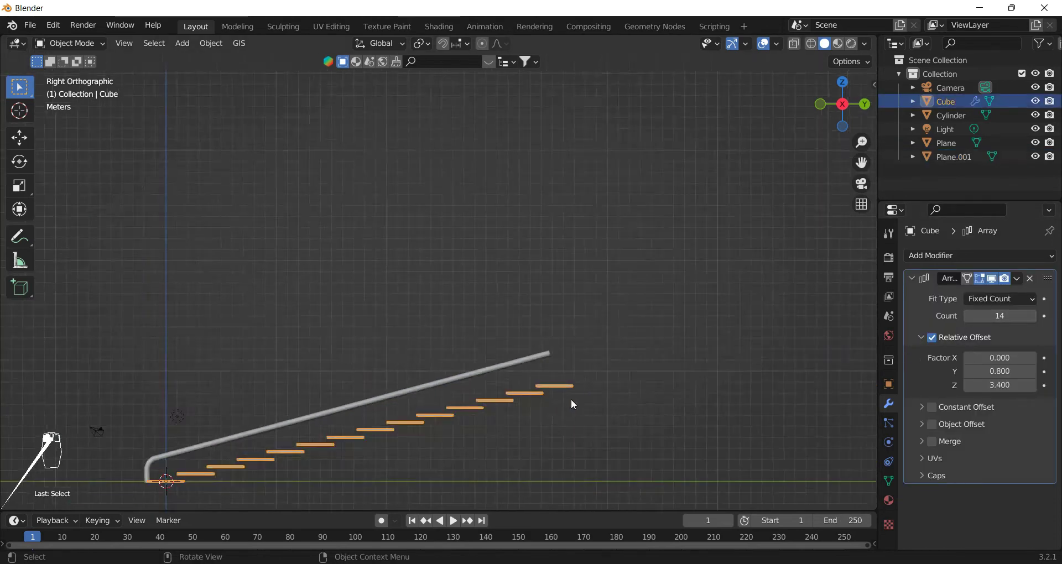
left_click(622, 392)
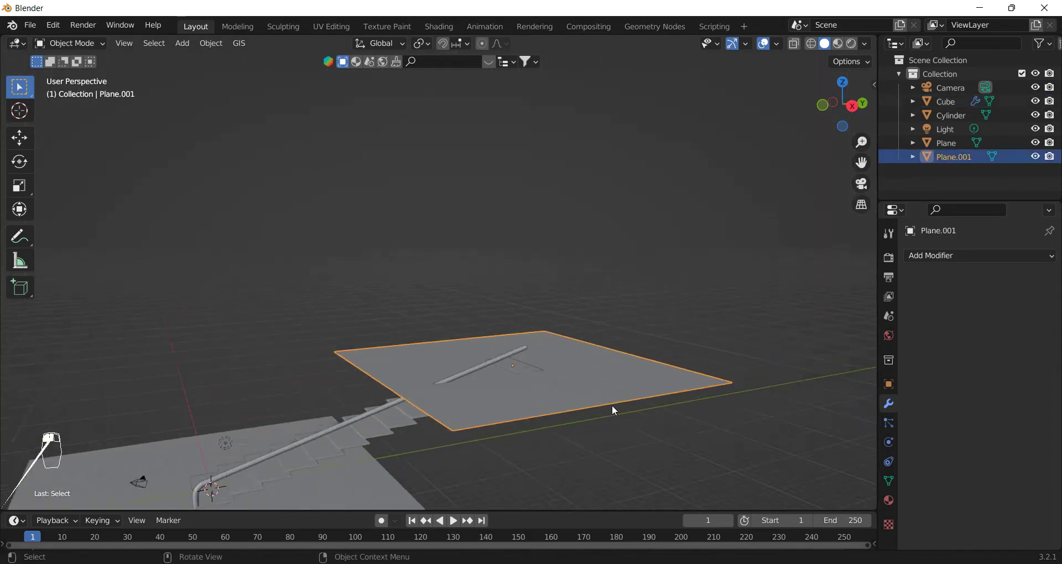
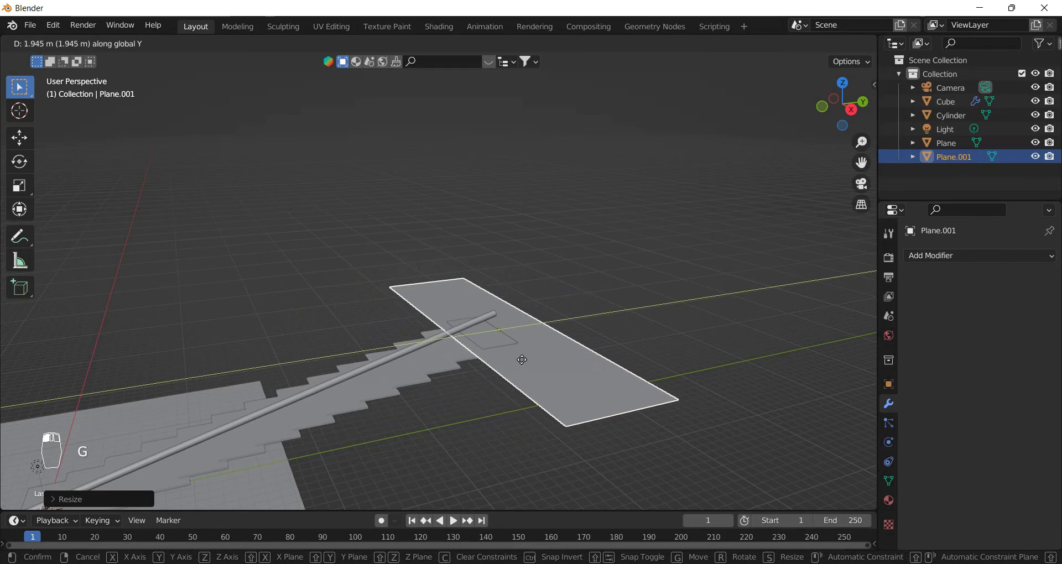
left_click(535, 360)
key("s")
left_click(675, 342)
key("g")
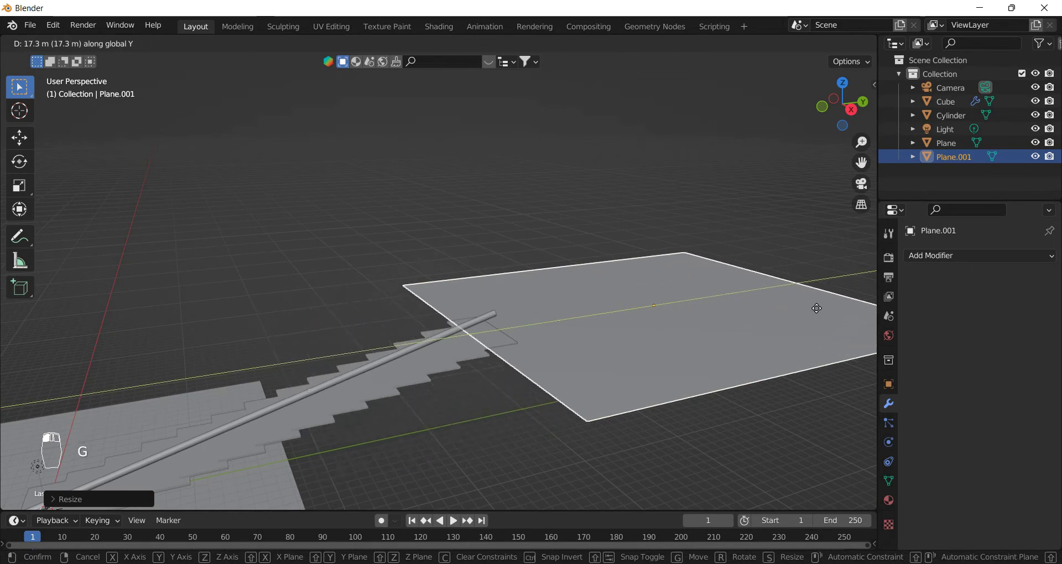
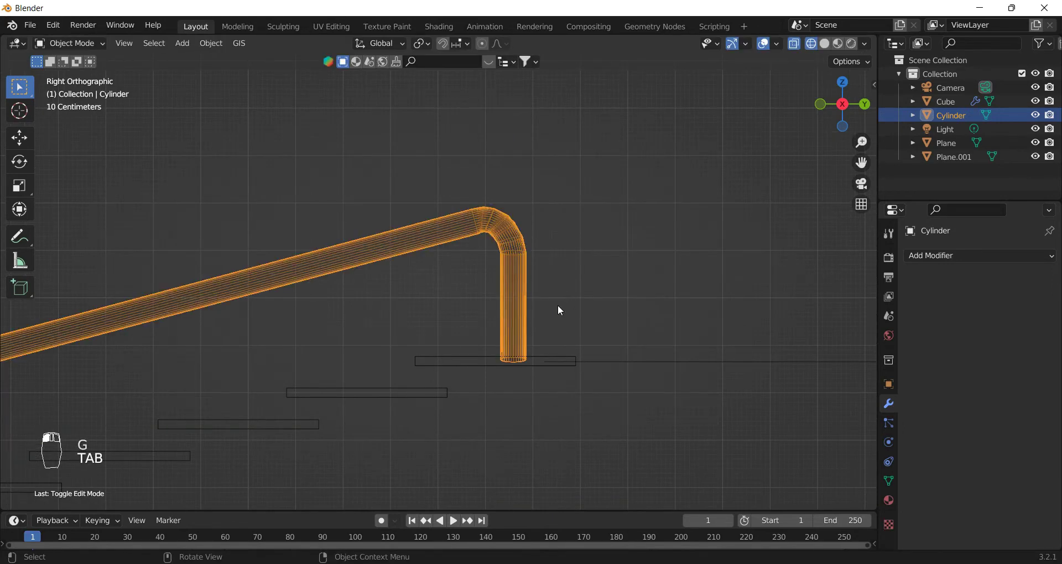
Step: Duplicate the handrail and slide the copy along X to the other side of the steps
key("z")
left_click_drag(556, 316, 387, 319)
left_click(387, 319)
key("shift+d")
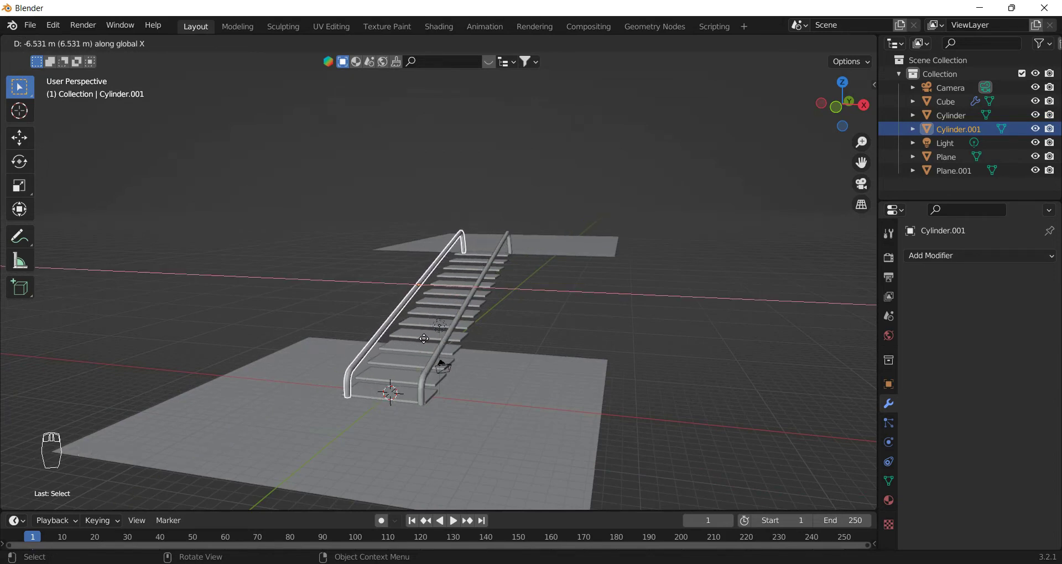
left_click_drag(428, 342, 503, 301)
middle_click(443, 302)
left_click_drag(413, 309, 391, 309)
left_click_drag(385, 309, 415, 337)
Step: Undo an accidental extra handrail duplicate and select the upper landing plane
key("shift+d")
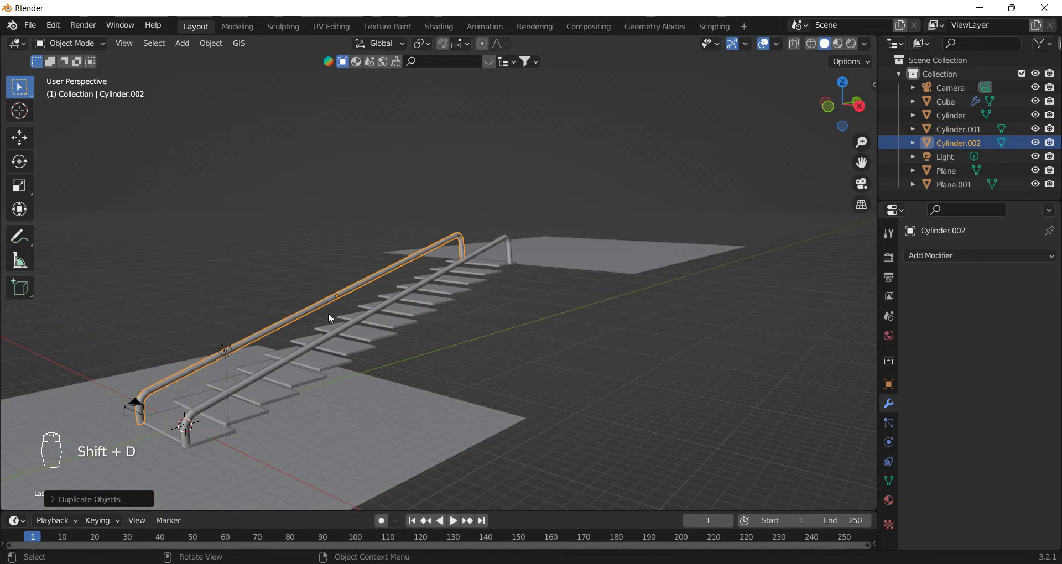
key("ctrl+z")
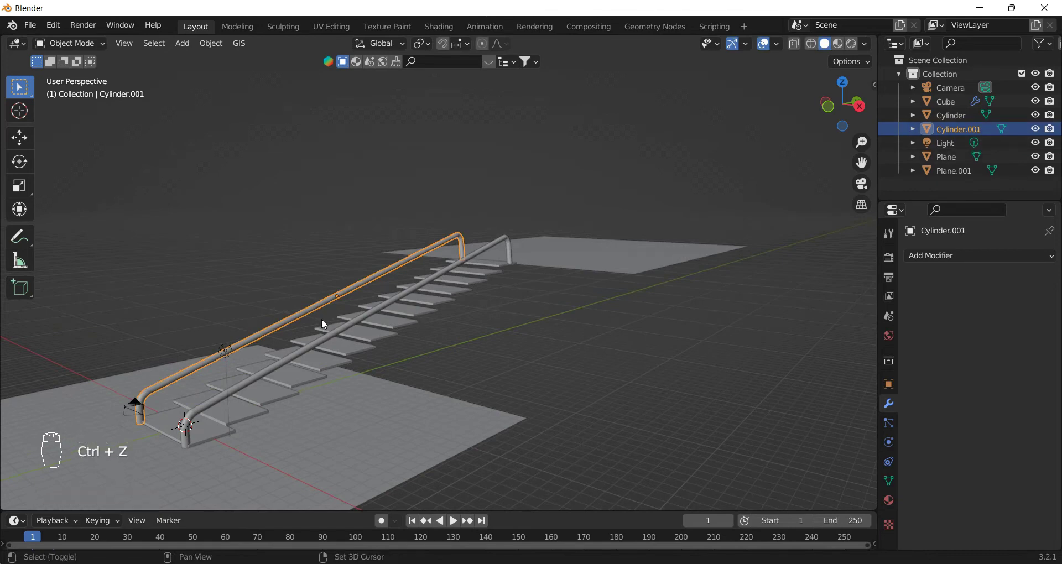
key("shift+a")
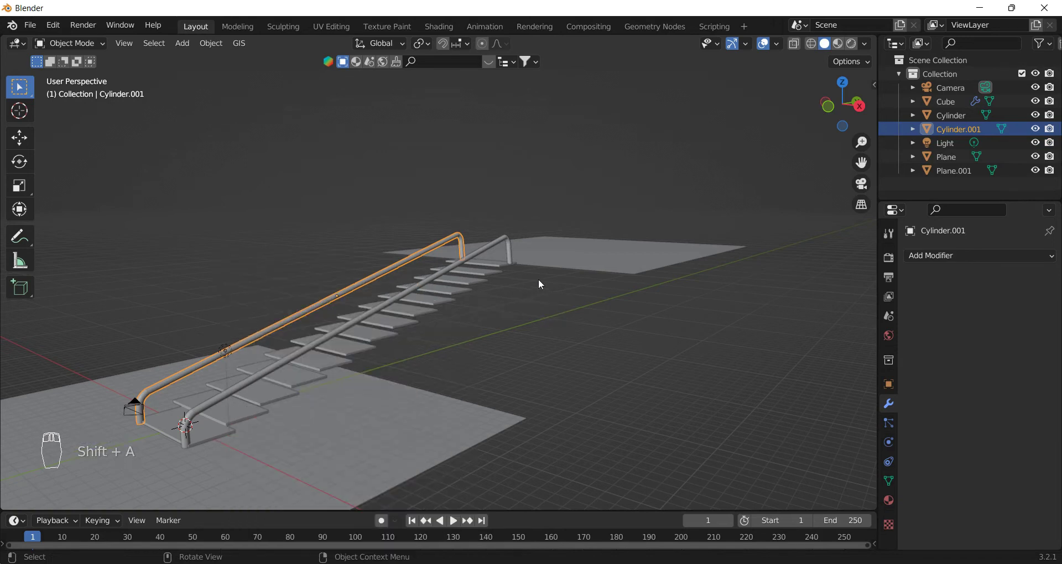
key("Tab")
key("Tab")
left_click(574, 270)
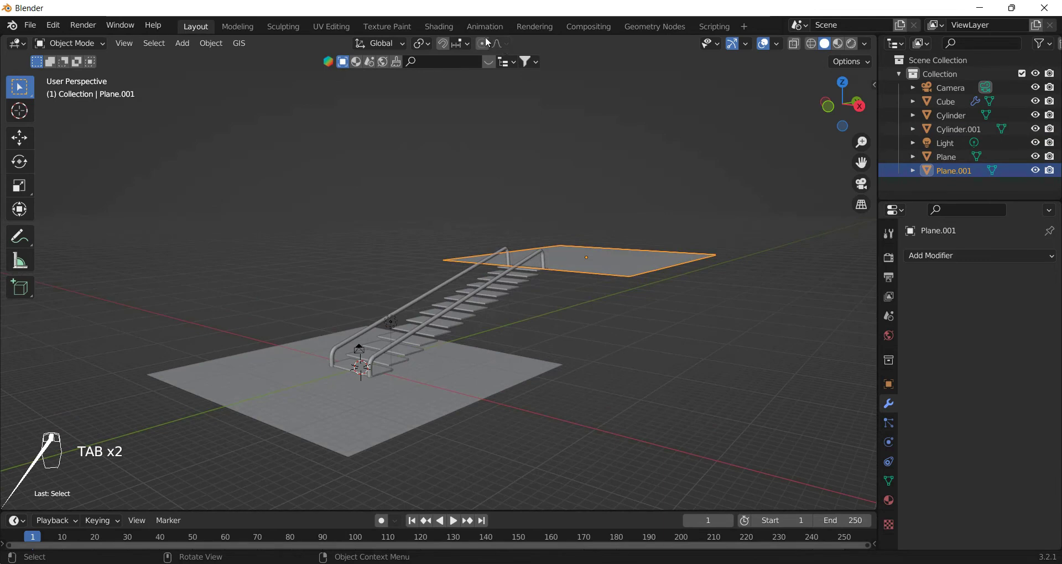
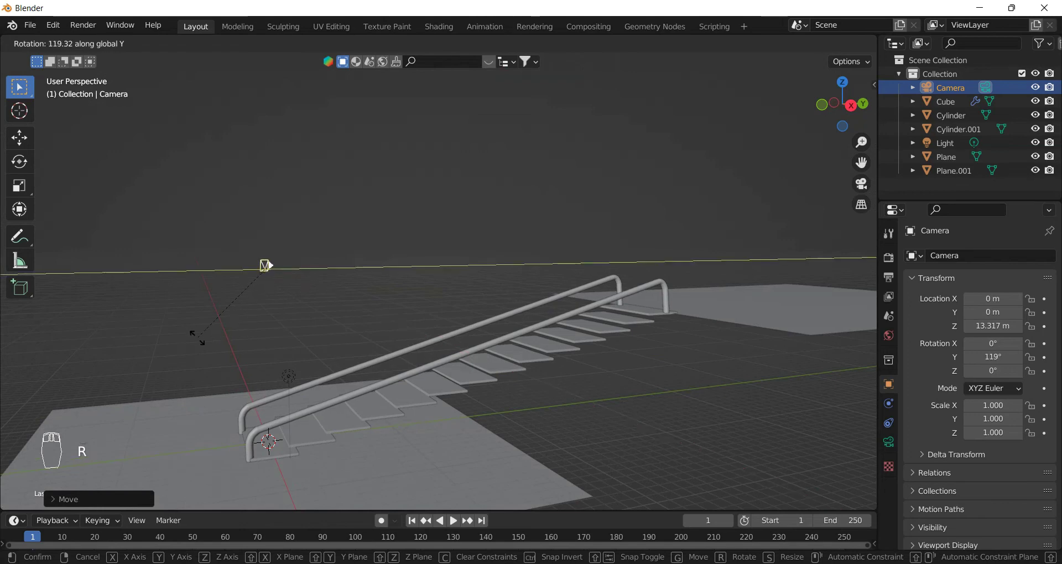
Step: Move the camera back along Y and tilt it to 70° on X to face the staircase
key("g")
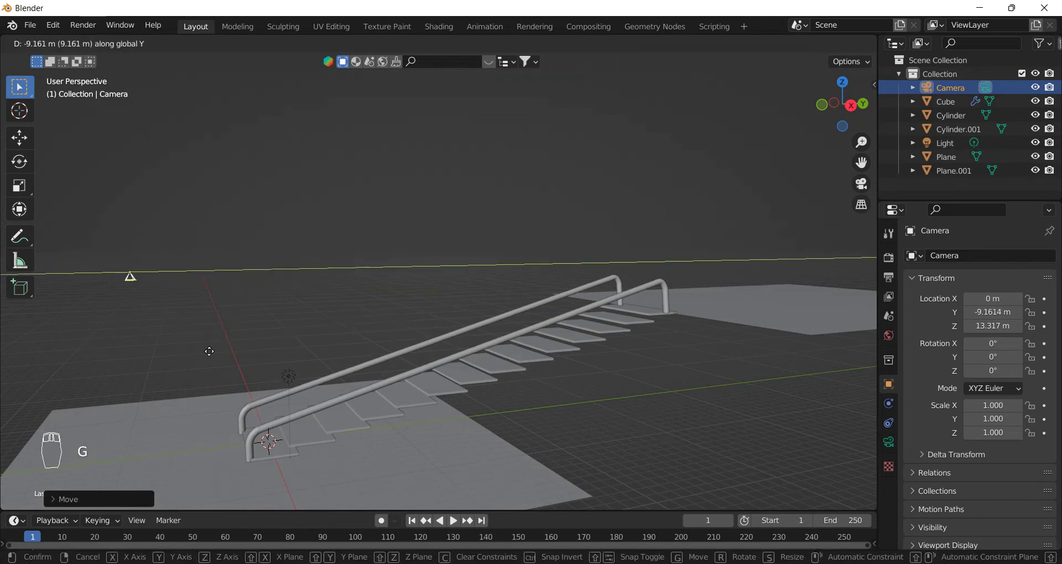
left_click(200, 358)
key("r")
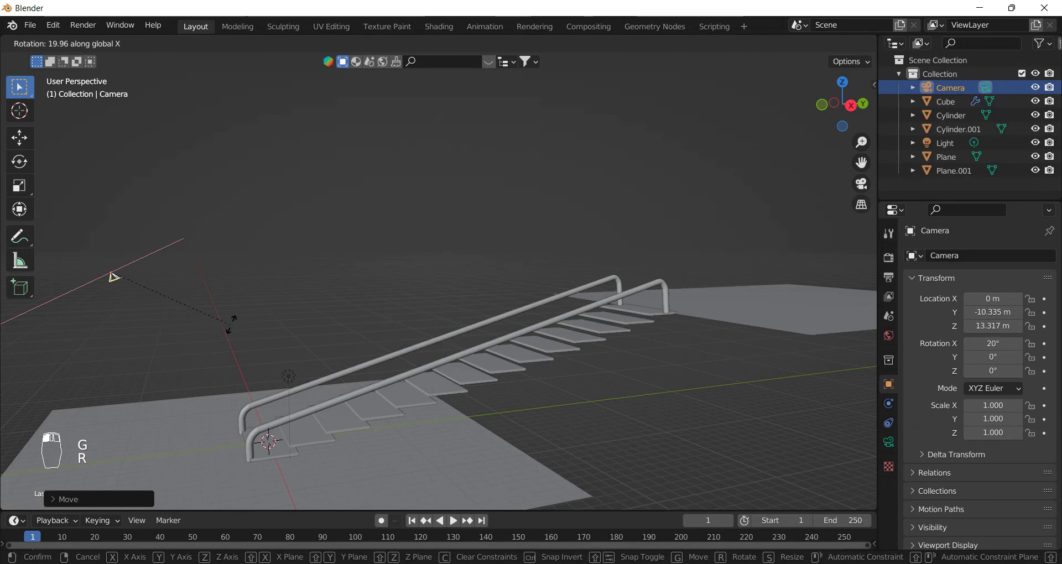
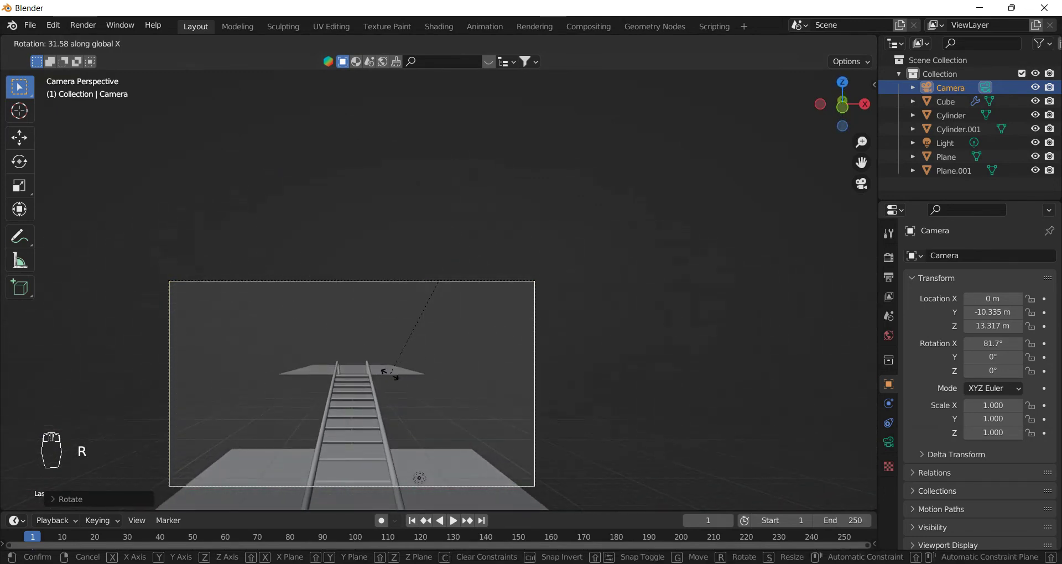
left_click(395, 369)
left_click_drag(570, 311, 325, 286)
key("g")
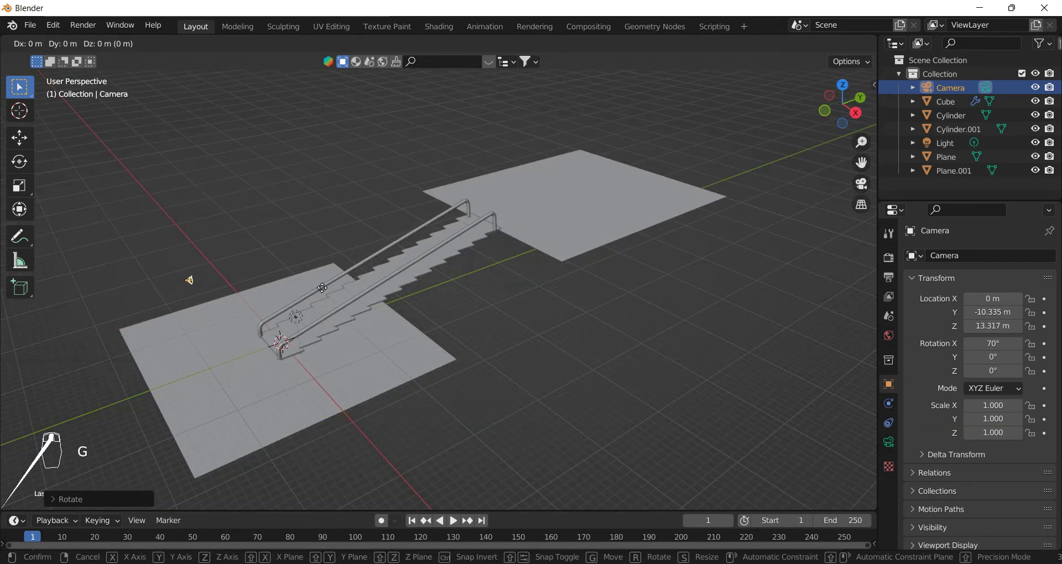
left_click(292, 304)
Step: In camera view lower the camera to 14.3 m back framing, then start raising the light
key("KP_0")
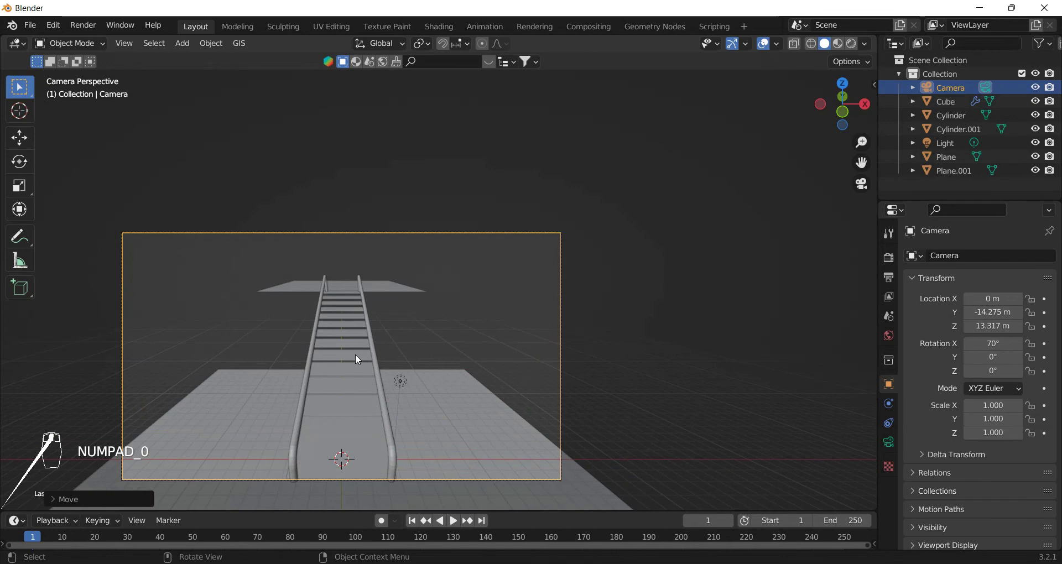
key("g")
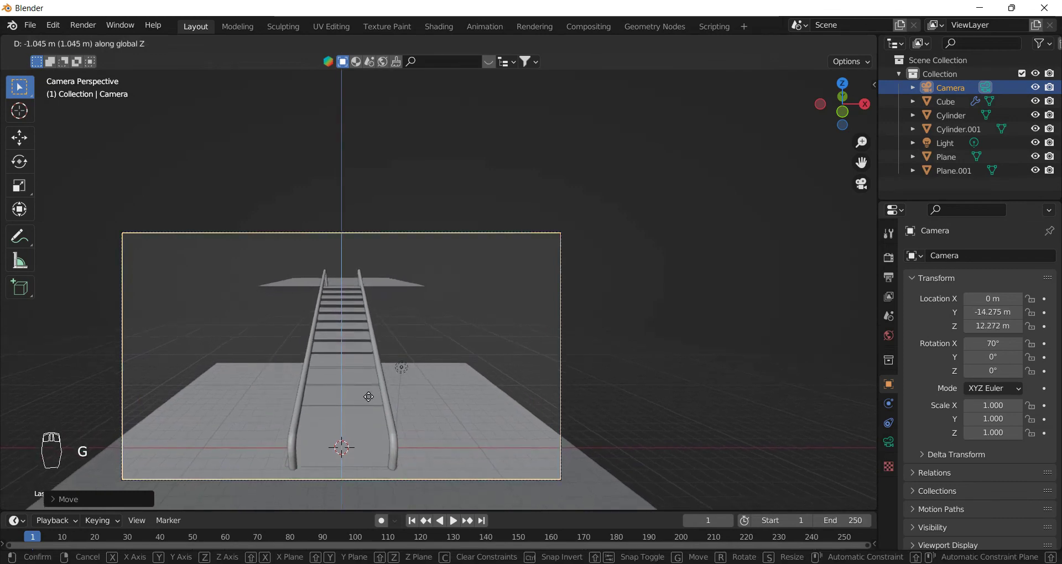
left_click_drag(384, 409, 418, 334)
key("g")
left_click_drag(422, 355, 407, 206)
key("z")
left_click(458, 223)
key("g")
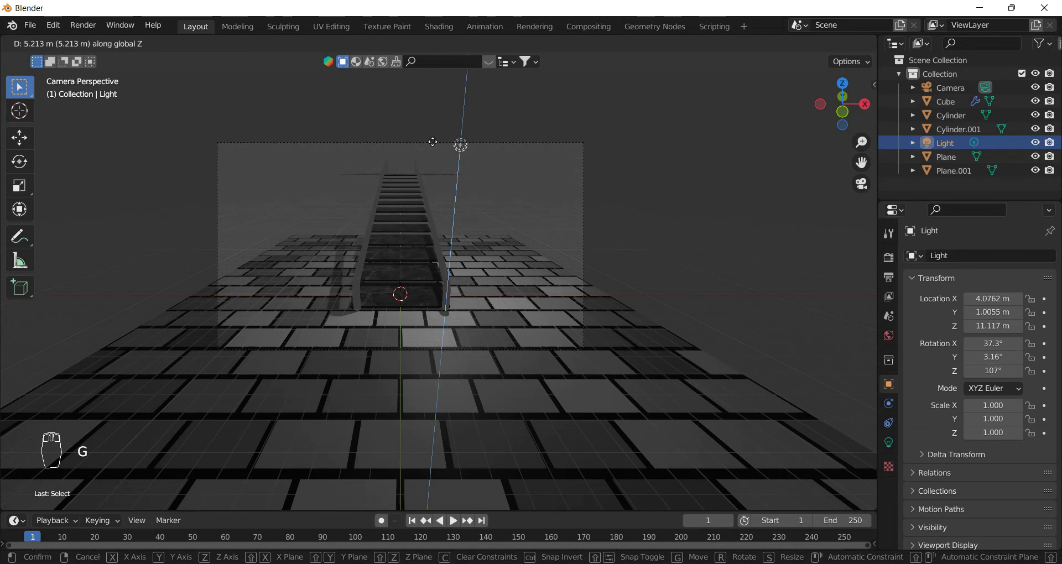
Step: Confirm the light's height, then reposition the 5000 W point light along X and Y above the staircase
left_click(436, 143)
key("g")
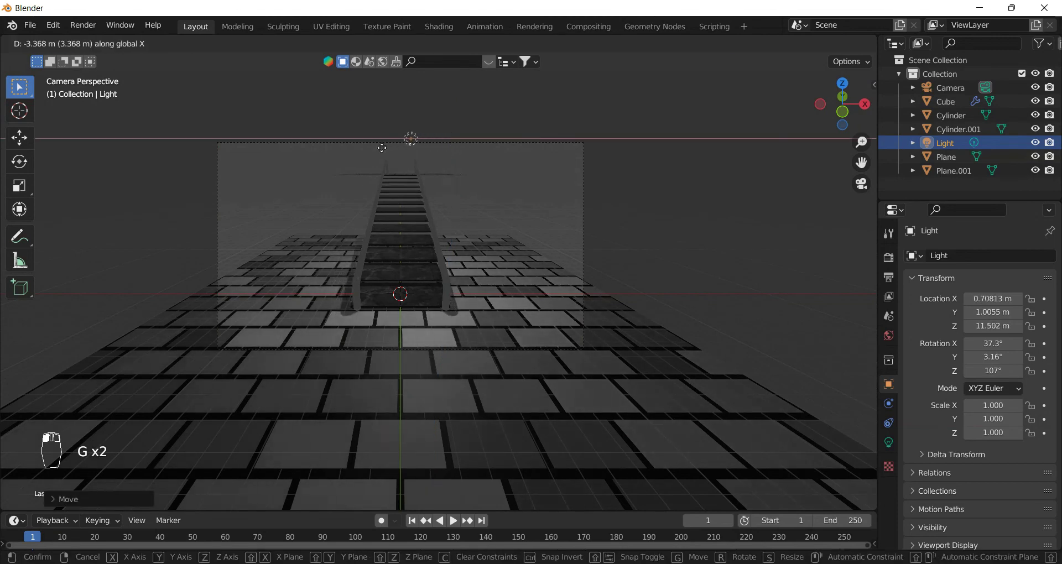
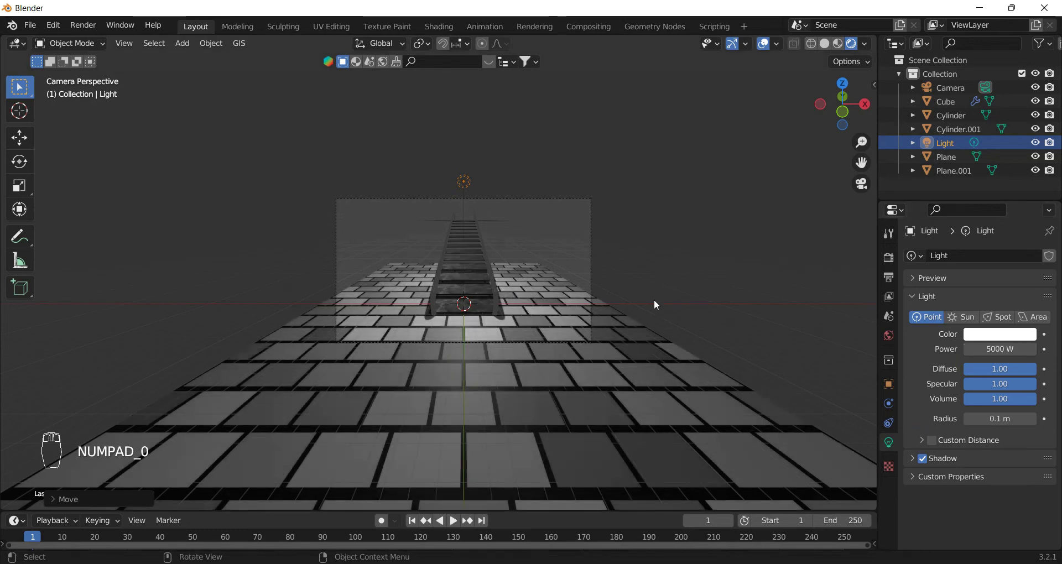
key("g")
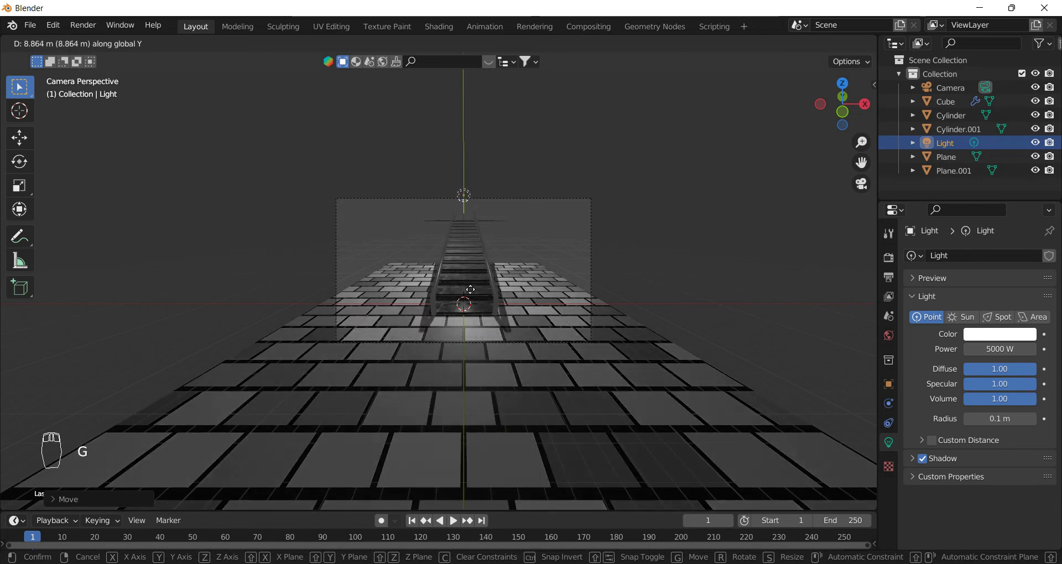
Step: Set the camera focal length to 23 mm and bring up the world surface colour settings
left_click_drag(475, 285, 561, 276)
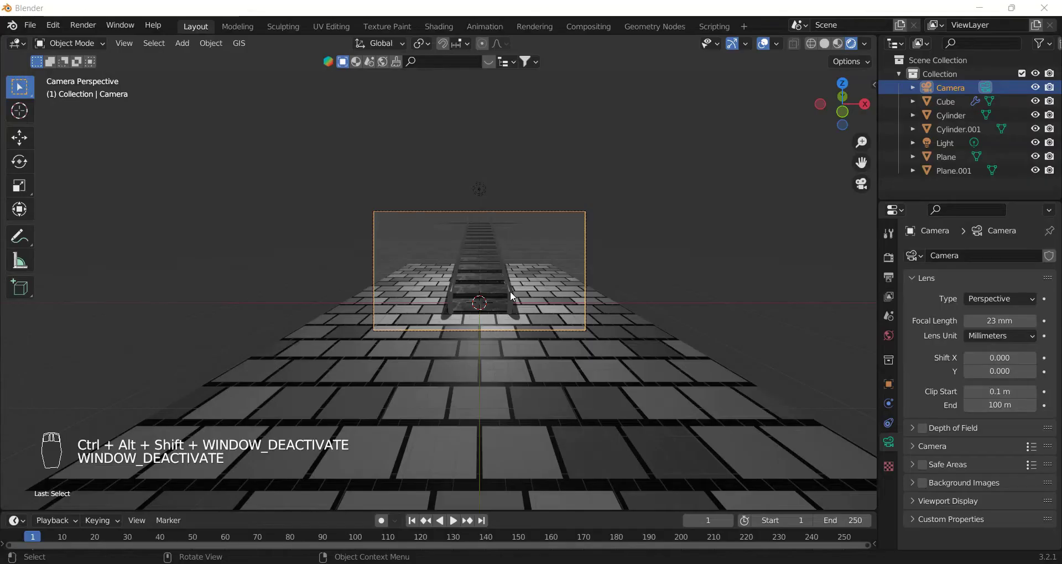
left_click_drag(838, 279, 510, 300)
left_click_drag(510, 300, 979, 348)
Step: Set the world colour to an Environment Texture and load the warehouse image HDRI3.jpg as background
left_click(980, 347)
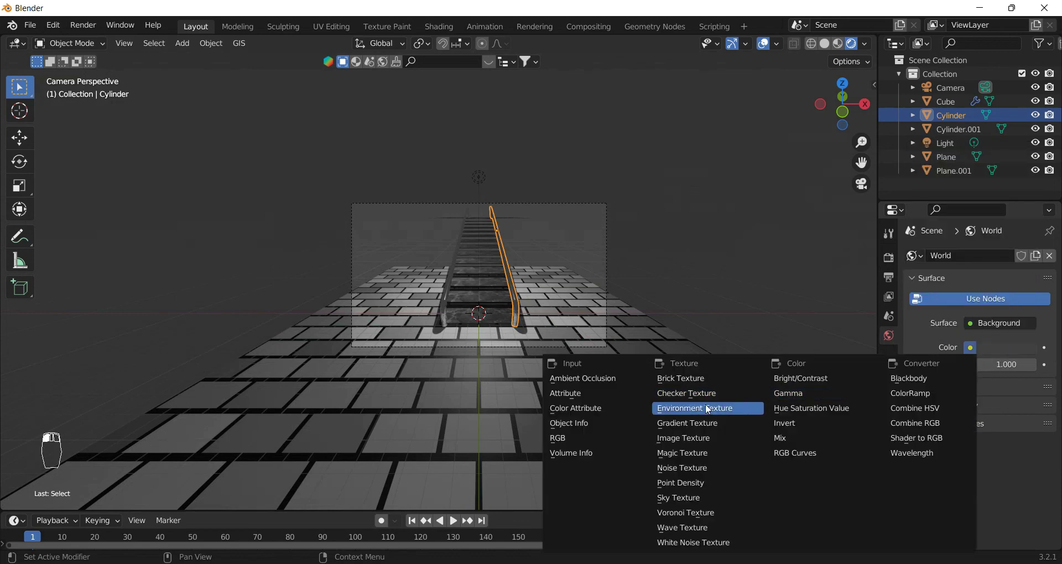
left_click_drag(1026, 370, 636, 310)
left_click_drag(522, 281, 502, 316)
left_click_drag(502, 316, 520, 358)
left_click_drag(494, 315, 520, 357)
middle_click(519, 357)
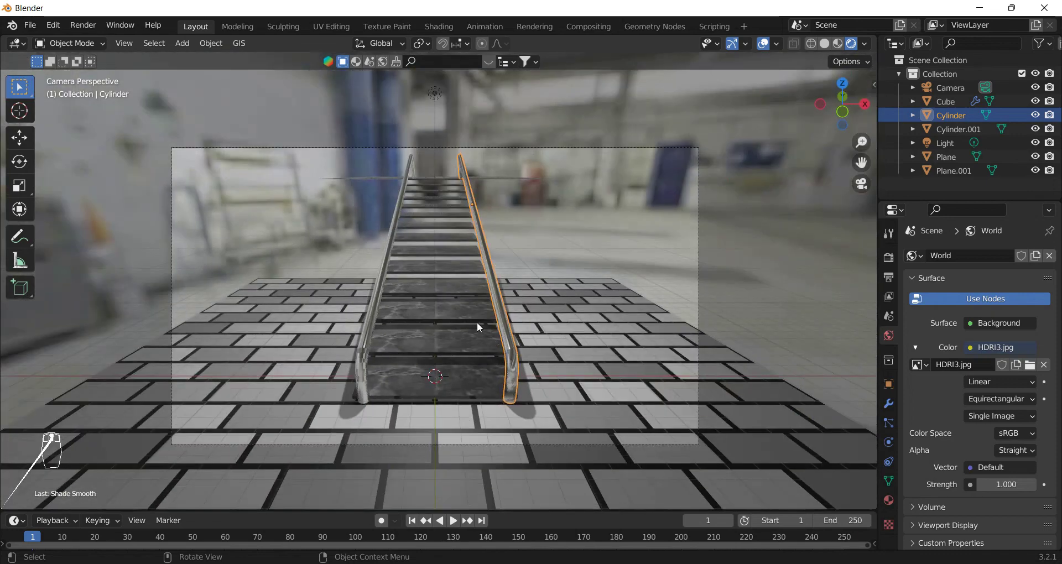
Step: Apply smooth shading to the marble steps and tiled floor, then return to the full camera frame
left_click(455, 343)
left_click_drag(454, 342, 467, 366)
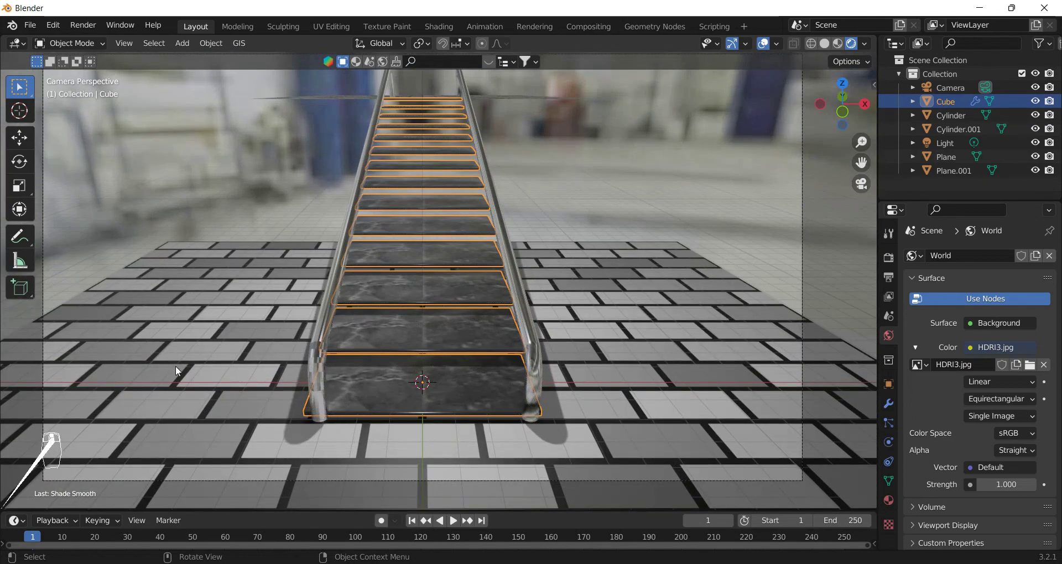
left_click(179, 372)
left_click_drag(185, 373, 422, 353)
left_click_drag(462, 353, 410, 222)
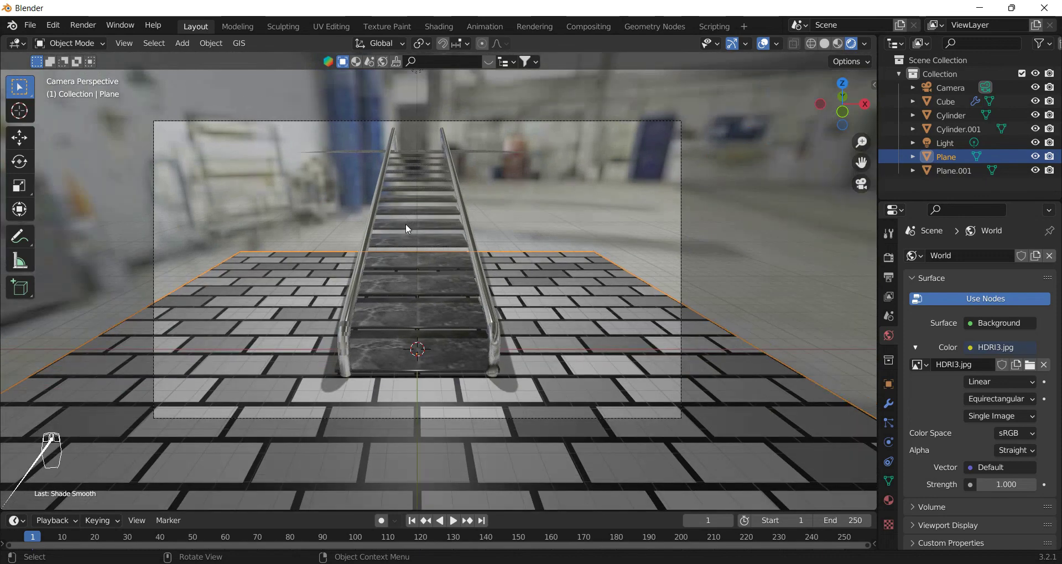